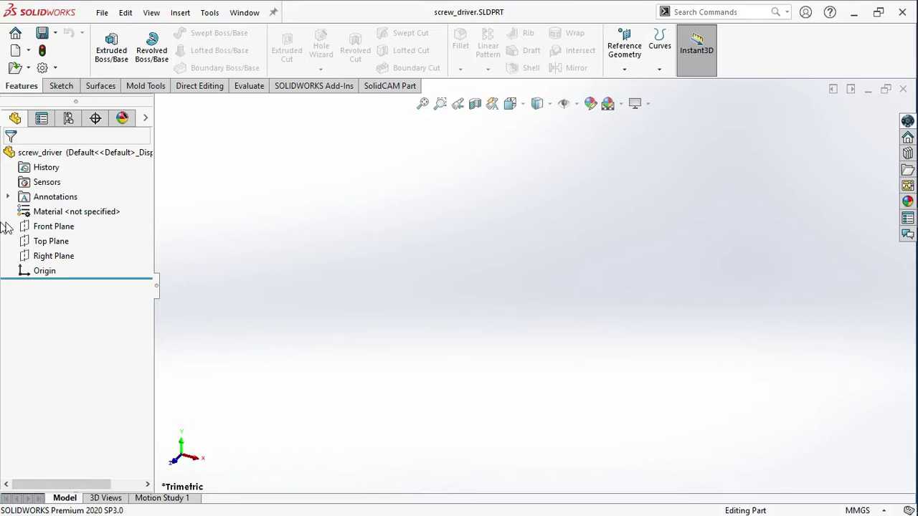
Start a sketch on the Front Plane with a horizontal base line dimensioned to 175 mm
right_click(44, 234)
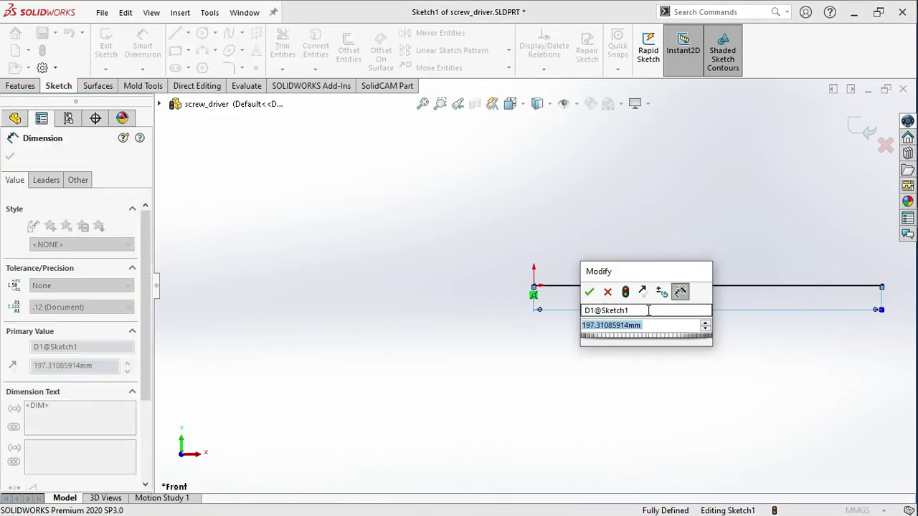
type("Righ5")
key("Return")
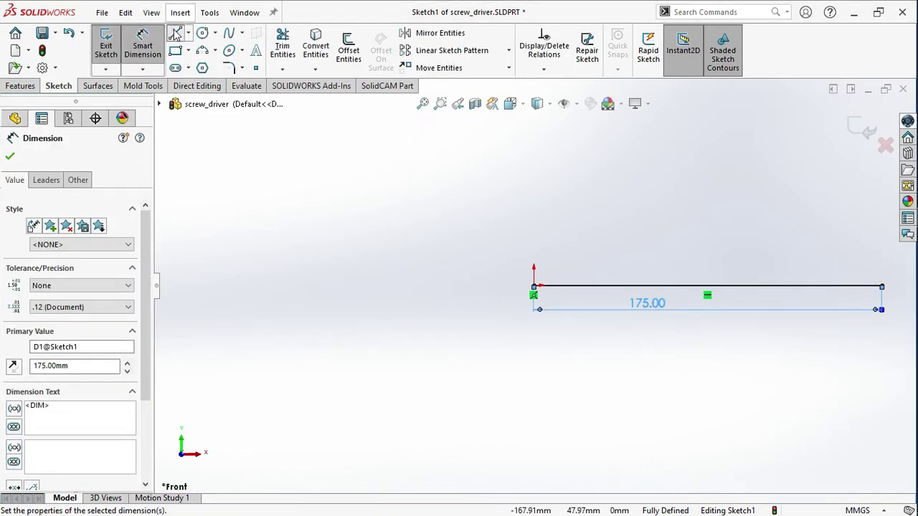
Sketch the rough stepped outline for handle, collar and shaft above the base line
scroll("down", 3)
scroll("up", 3)
scroll("down", 3)
scroll("up", 3)
scroll("down", 3)
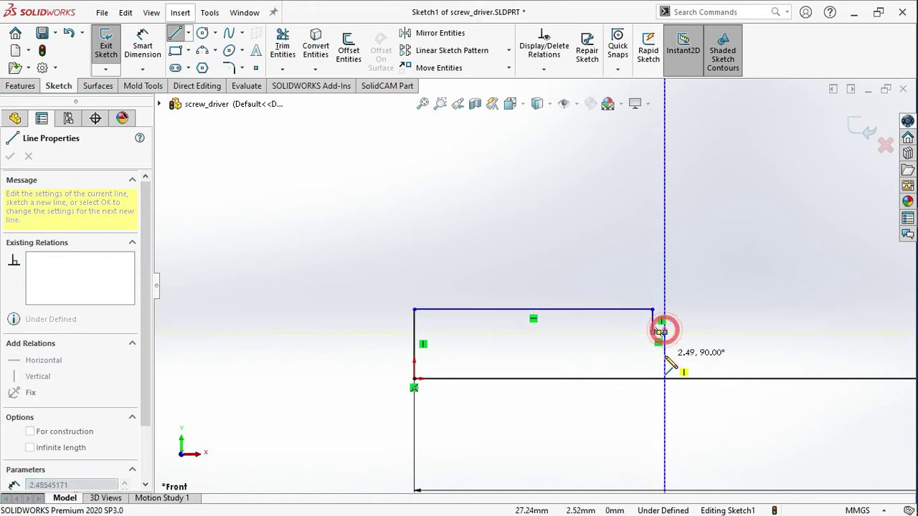
scroll("up", 3)
scroll("down", 3)
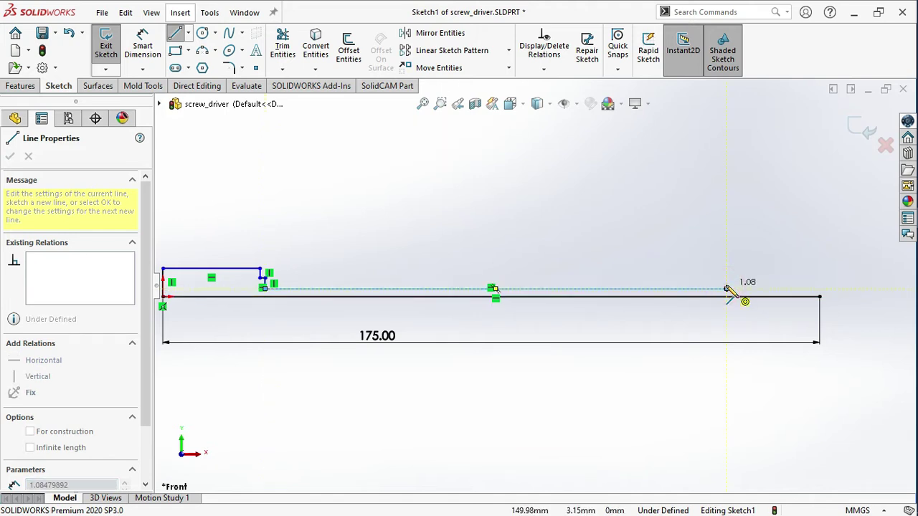
key("Escape")
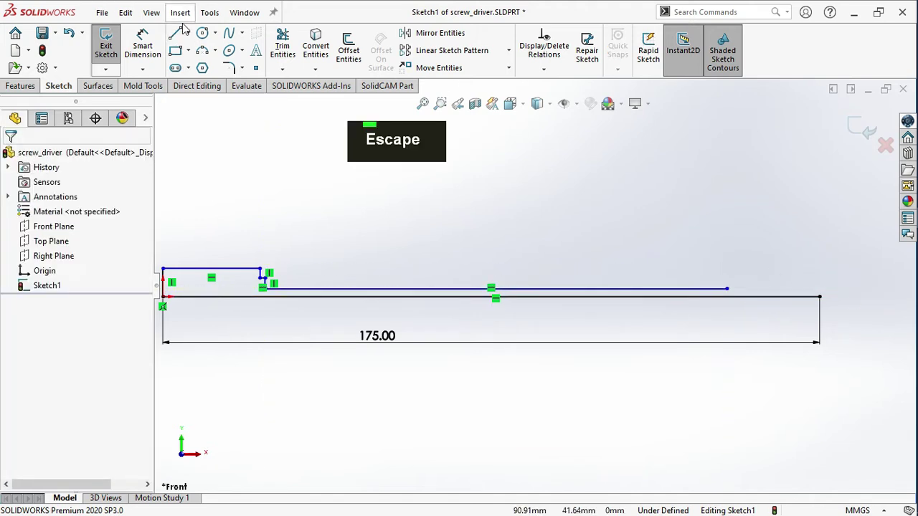
Dimension the handle 10 mm high and 80 mm long
scroll("up", 3)
scroll("down", 3)
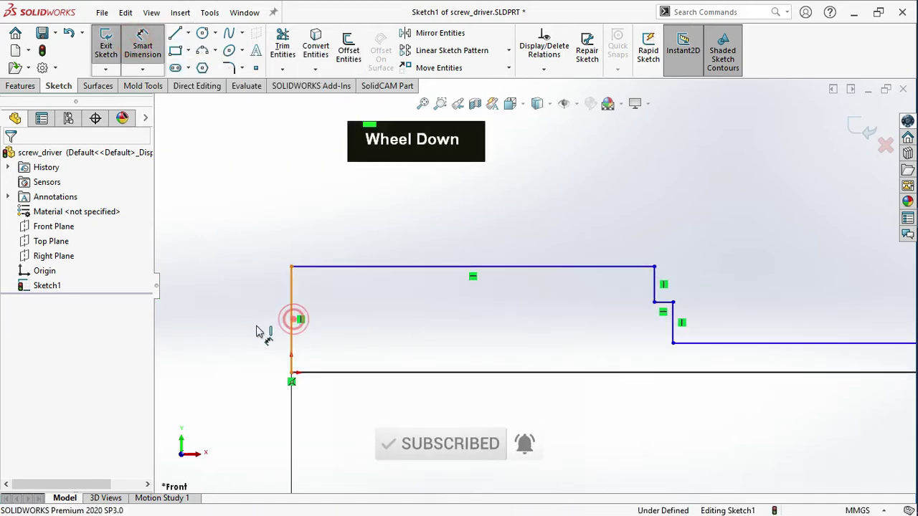
type("10")
key("Return")
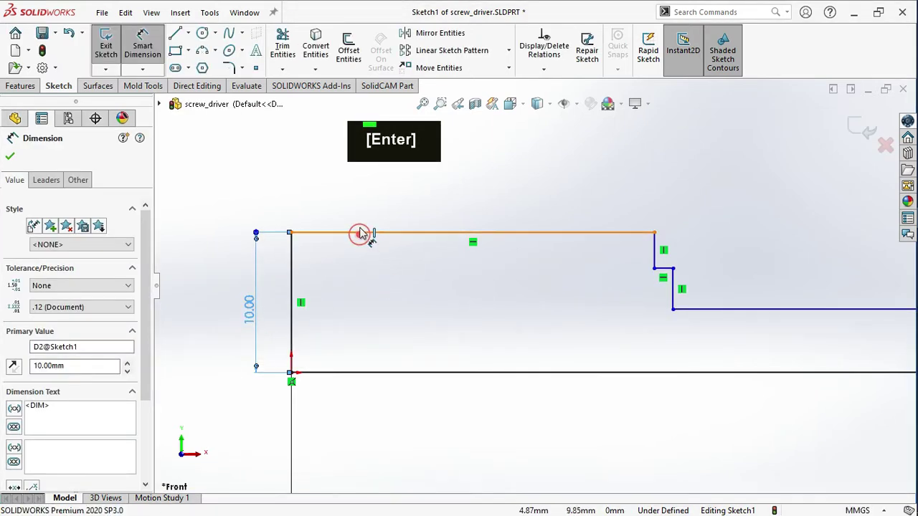
type("80")
key("Return")
Dimension the collar step width to 1 mm
scroll("up", 3)
scroll("down", 3)
scroll("up", 3)
scroll("down", 3)
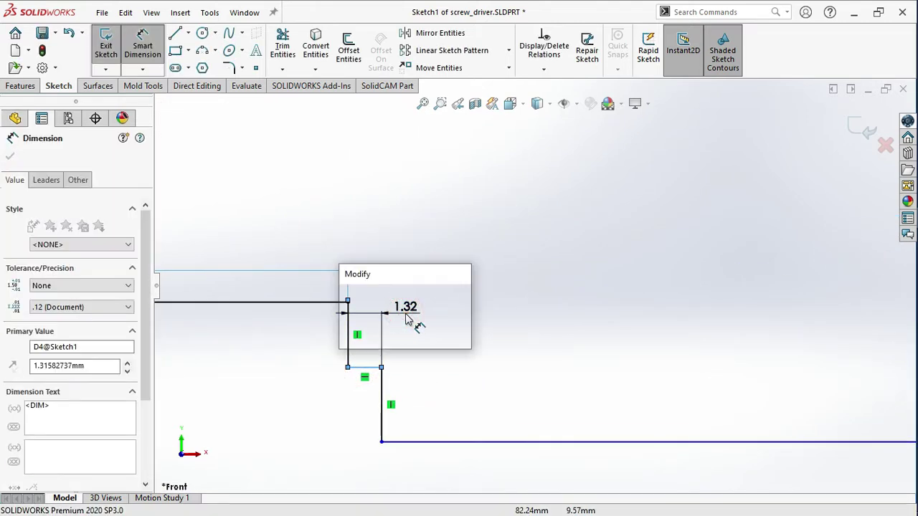
key("1")
key("Return")
Dimension the collar height to 7.5 mm and the shaft radius to 2.5 mm
scroll("up", 3)
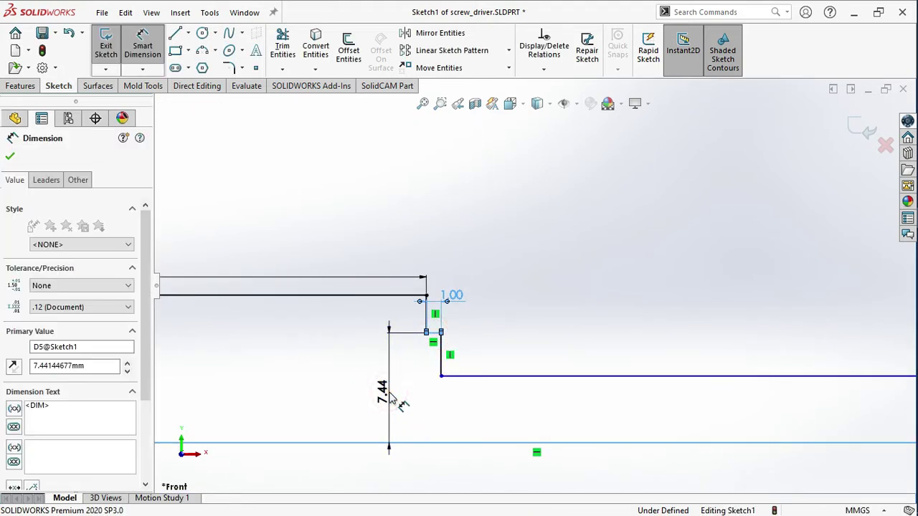
key("7")
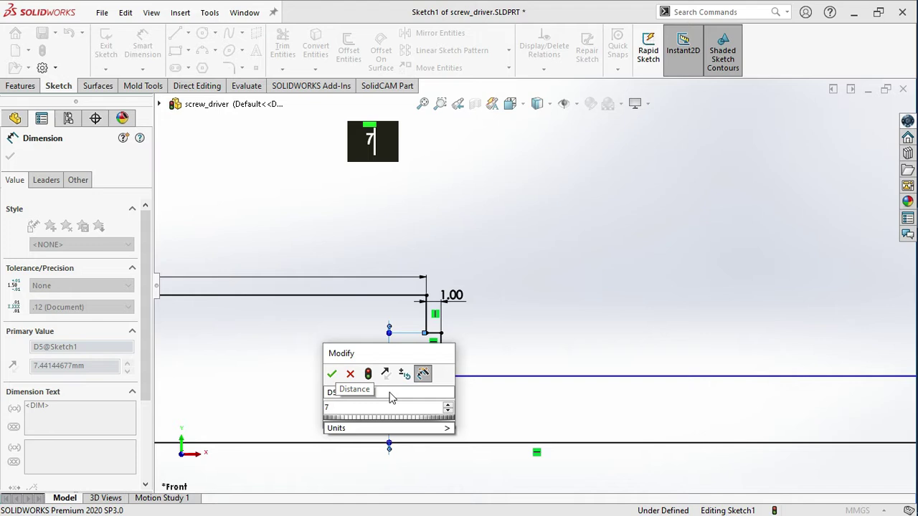
type("7.5")
key("Return")
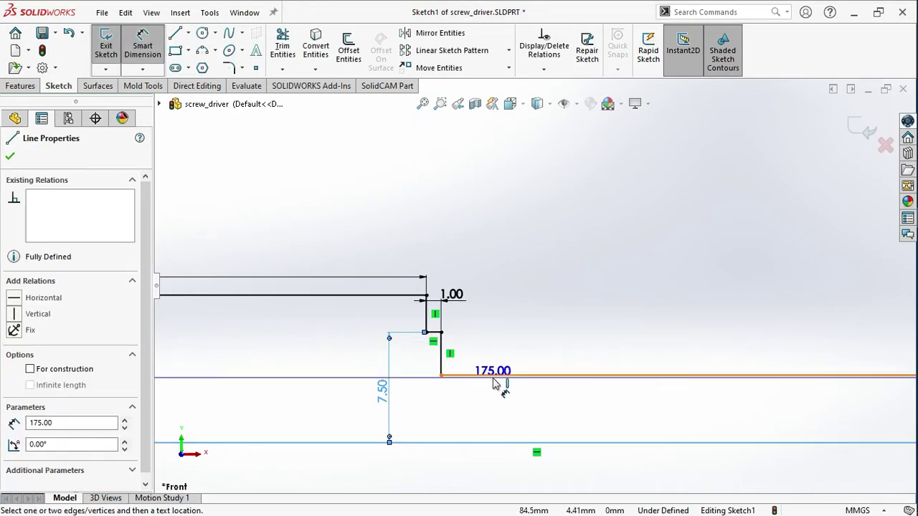
key("Return")
type("2.5")
key("Return")
scroll("up", 3)
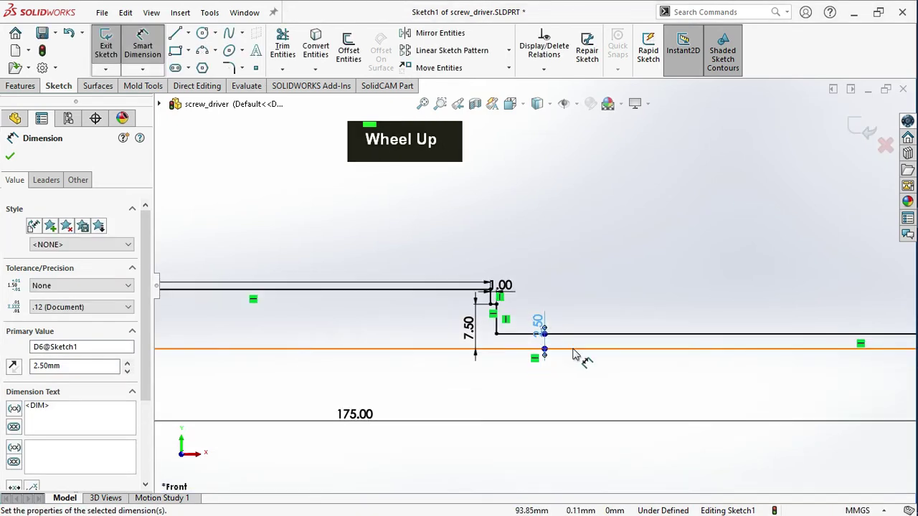
scroll("down", 3)
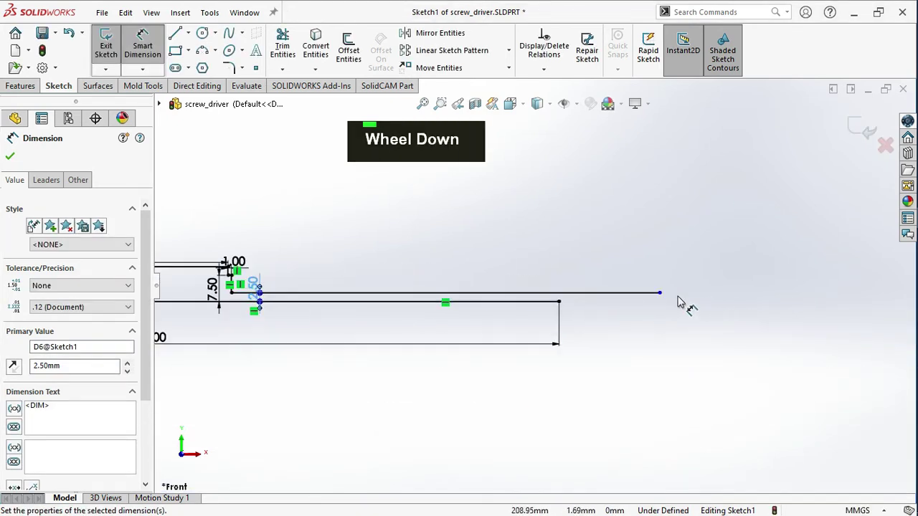
Close the shaft end with a vertical line and a 3-point arc for the flared tip
key("Escape")
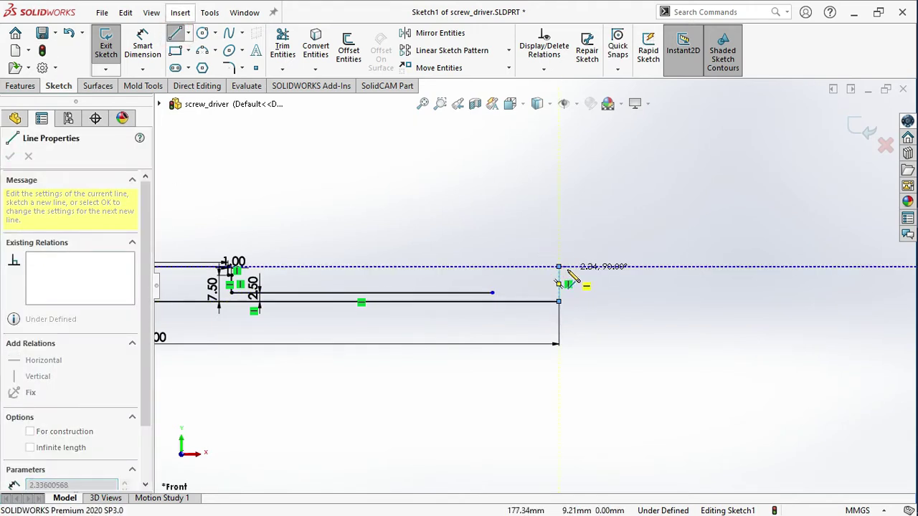
key("Escape")
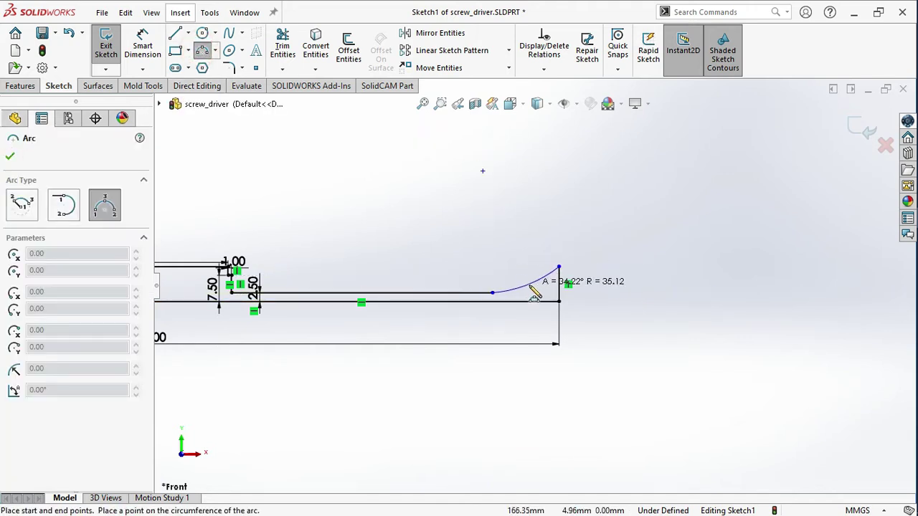
key("Escape")
key("Escape")
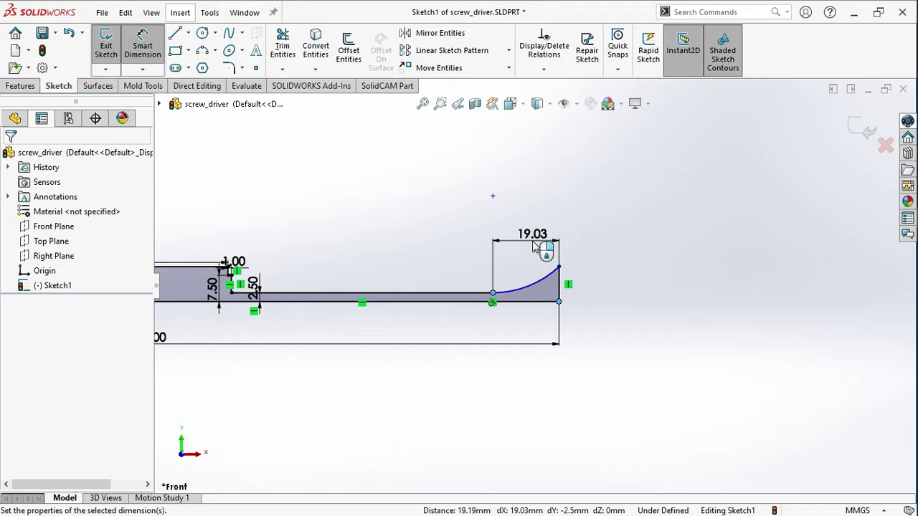
Dimension the tip 30 mm long and 4 mm high so the sketch is fully defined
key("Escape")
type("30")
key("Return")
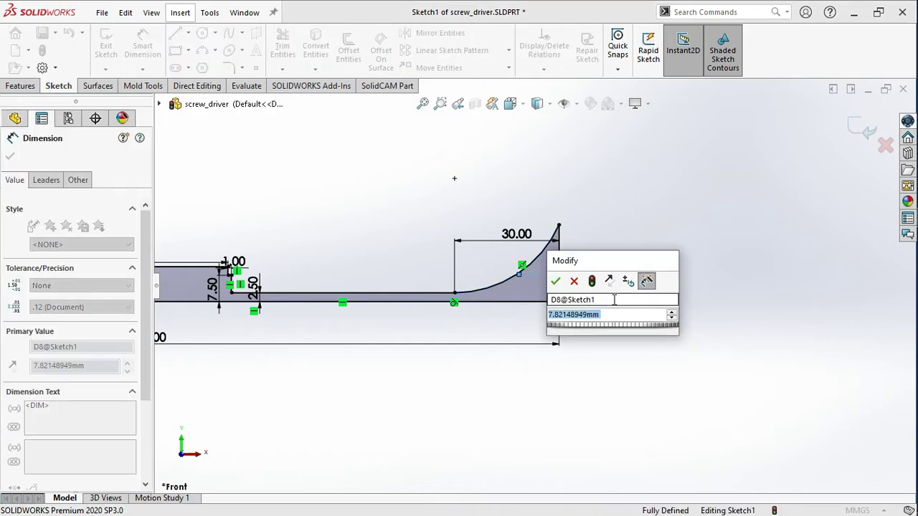
type("4")
key("Return")
key("4")
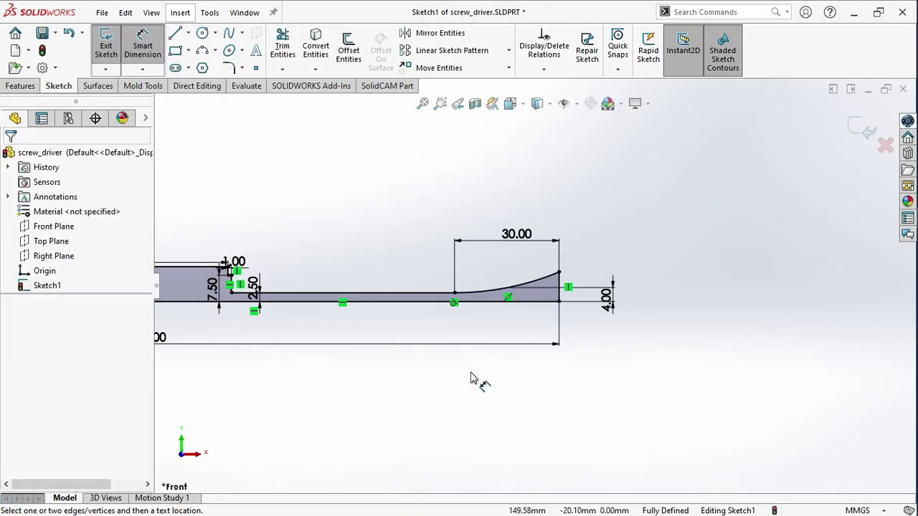
Revolve the profile 360° into the solid screwdriver body and start a new Front Plane sketch
scroll("up", 3)
scroll("down", 3)
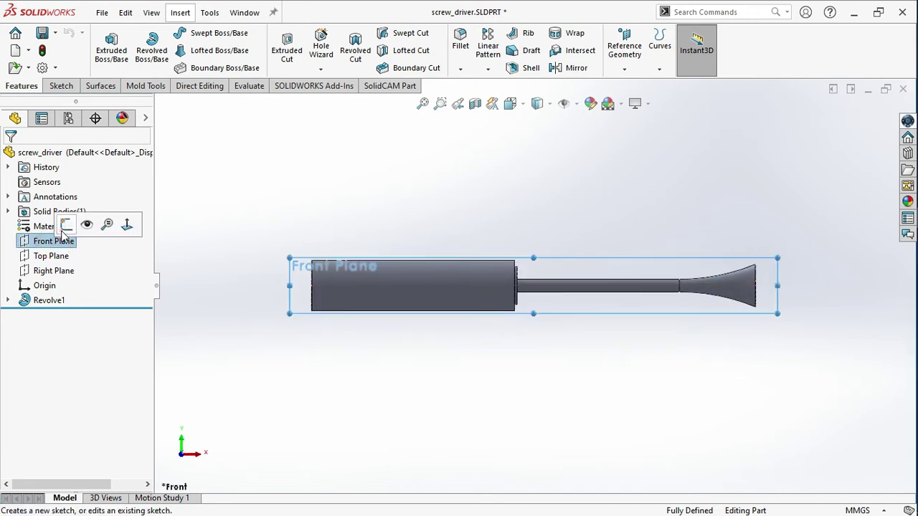
Draw an angled line across the handle's rear corner
scroll("down", 3)
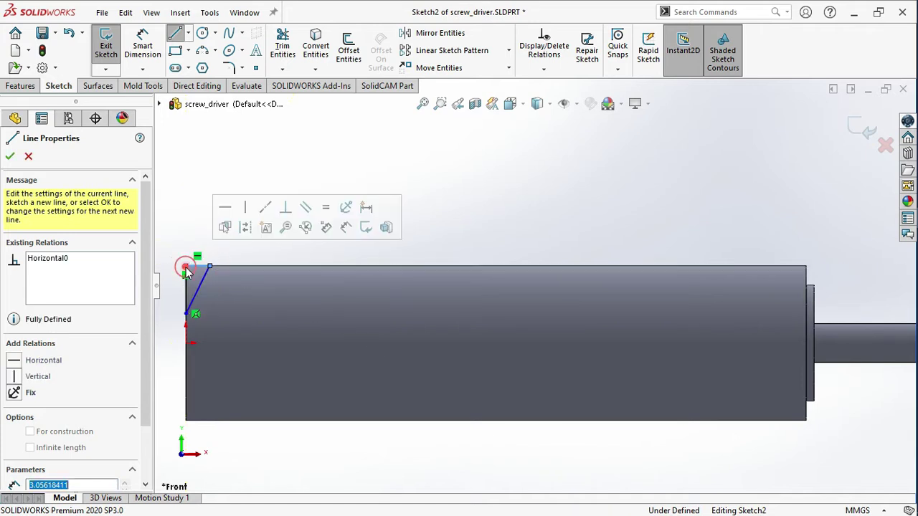
scroll("down", 3)
scroll("up", 3)
scroll("down", 3)
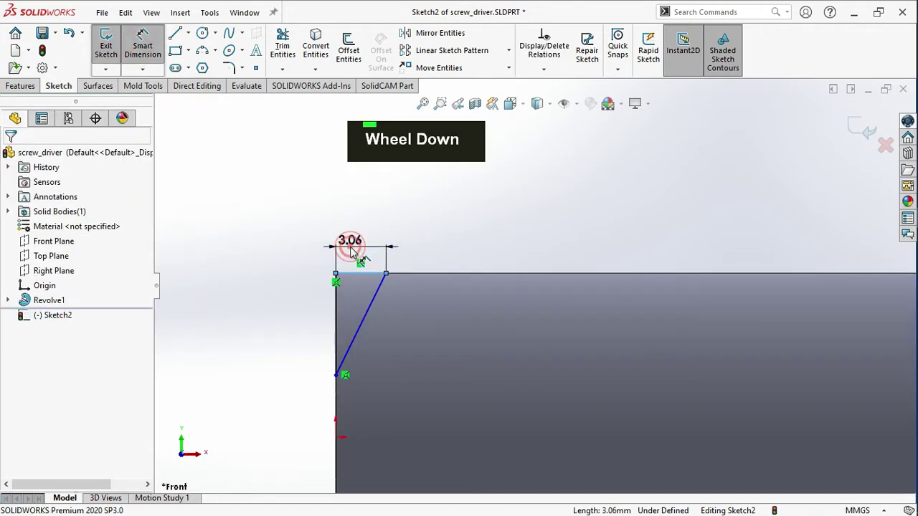
key("1")
Dimension the corner line 1 mm wide and 6 mm tall, fully defined
key("Return")
key("1")
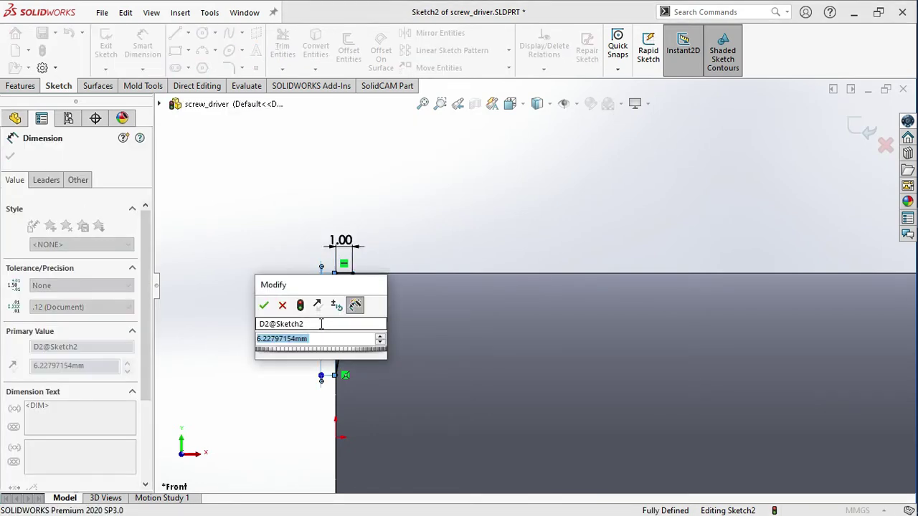
key("Return")
key("6")
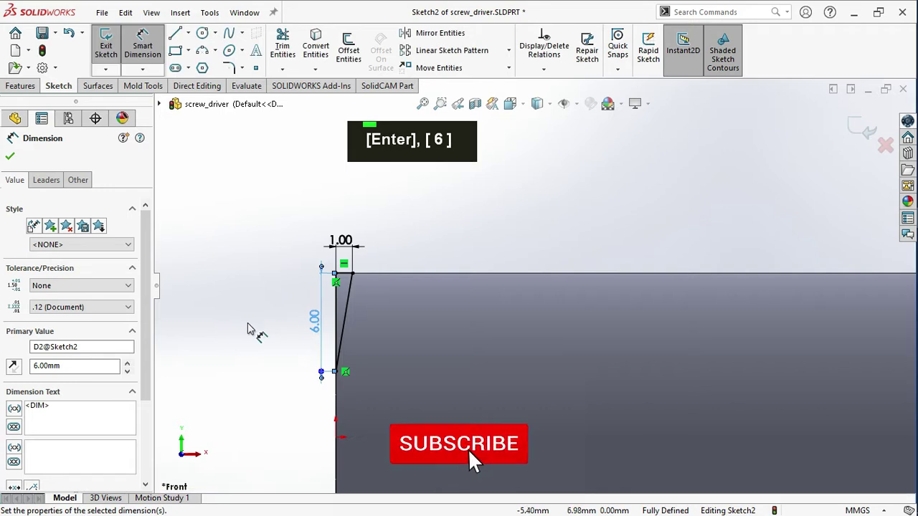
scroll("down", 3)
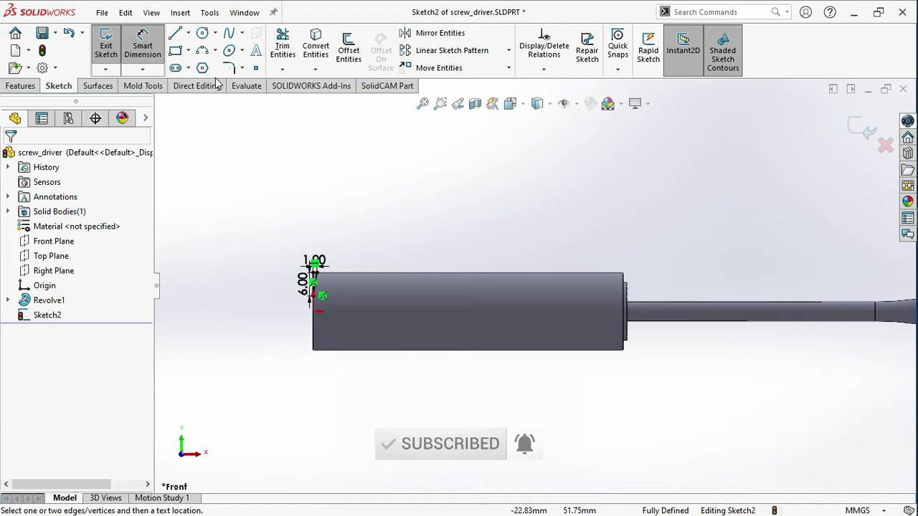
Draw an angled line at the handle's front corner by the collar, 1 mm wide
scroll("down", 3)
scroll("down", 3)
scroll("up", 3)
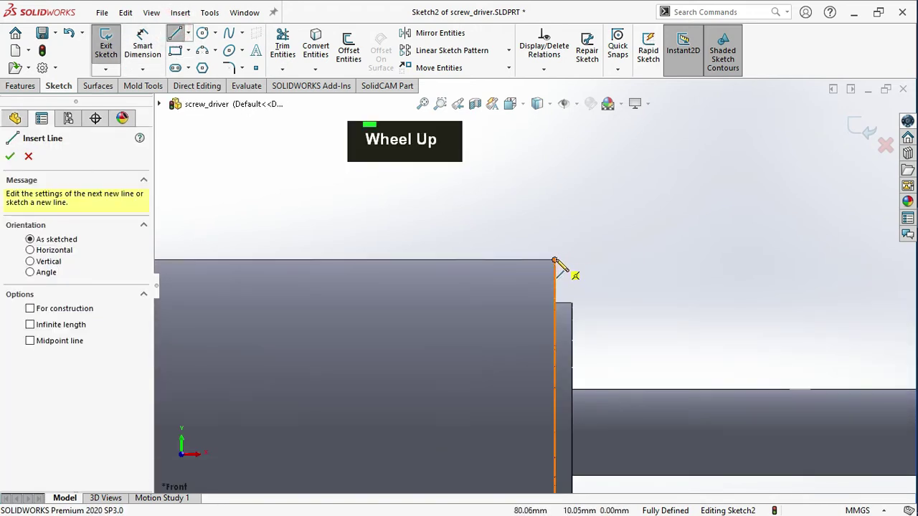
scroll("down", 3)
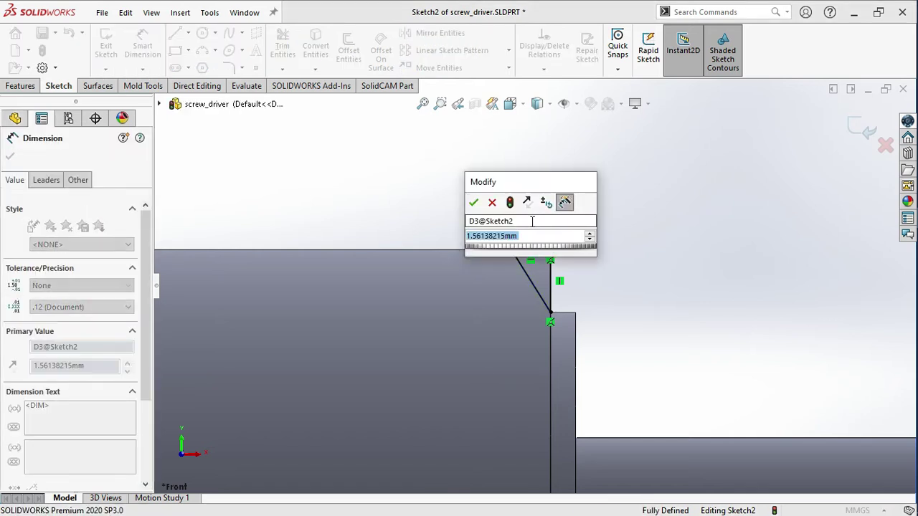
key("1")
Sketch the zigzag serration teeth and a sloping line closing back to the handle's top edge
key("Return")
key("1")
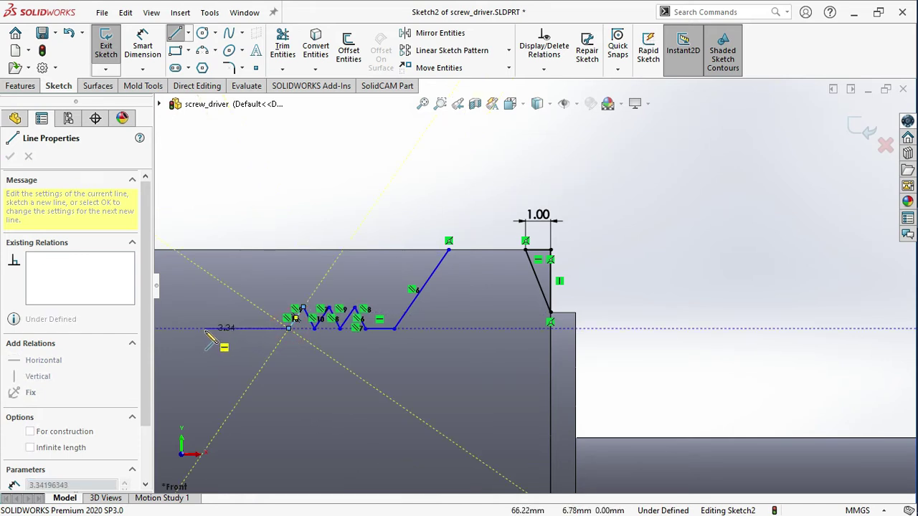
key("Return")
key("1")
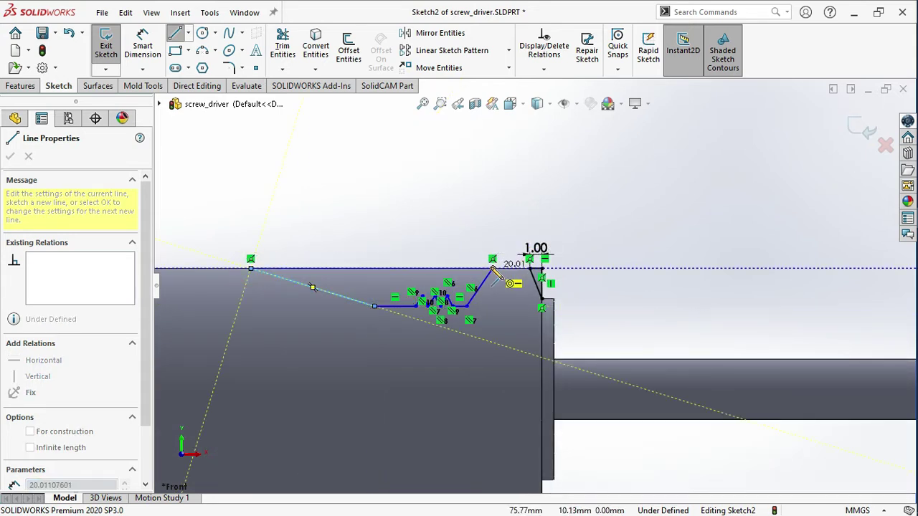
key("Escape")
key("Escape")
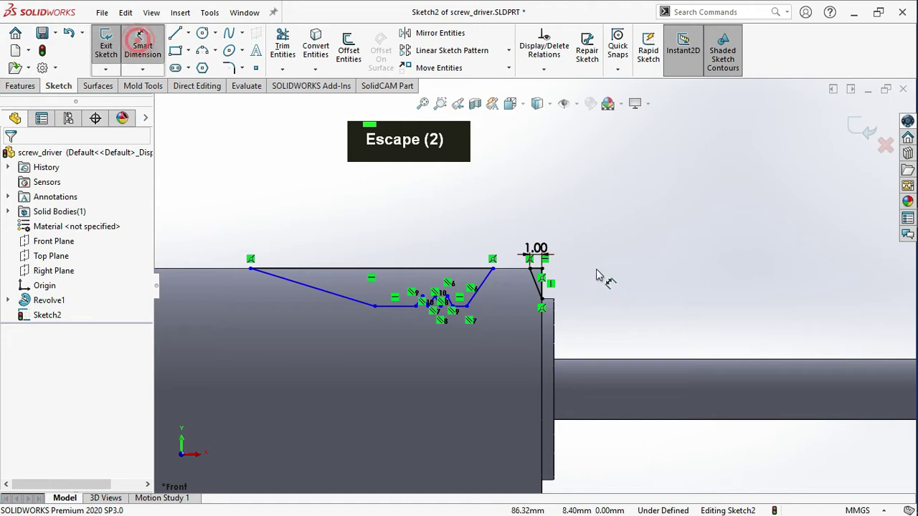
Select the tooth edge lines and make them Equal
scroll("up", 3)
scroll("down", 3)
key("Escape")
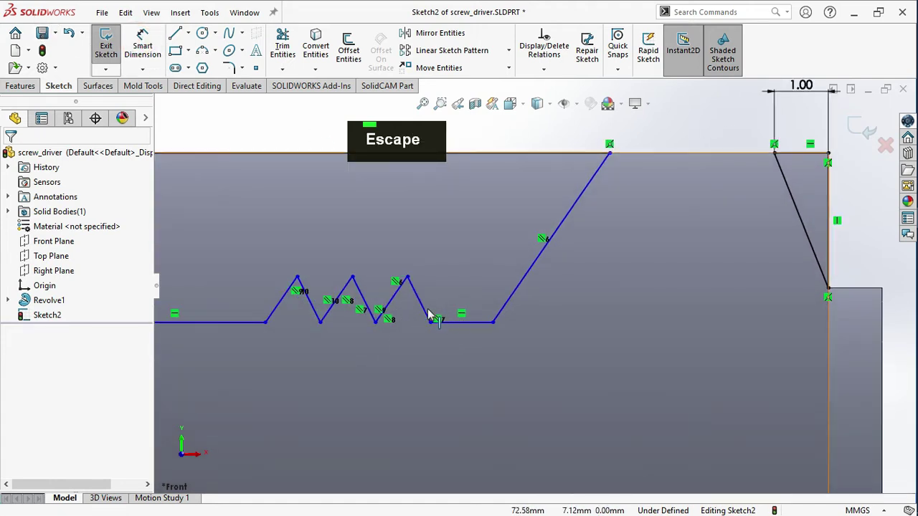
left_click(397, 301)
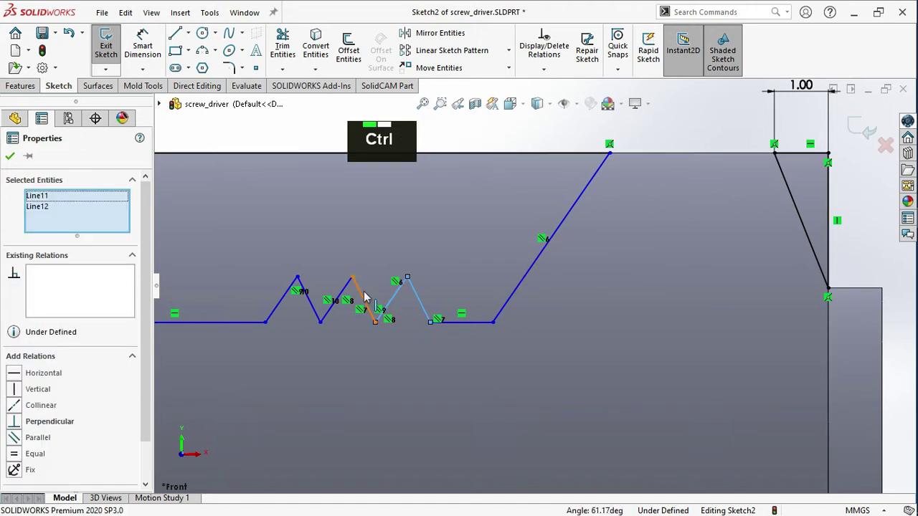
left_click(368, 296)
left_click(346, 295)
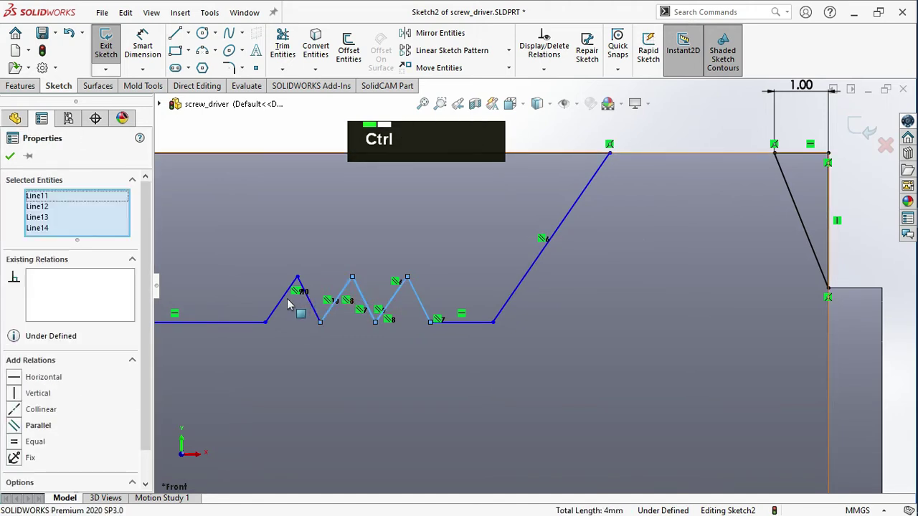
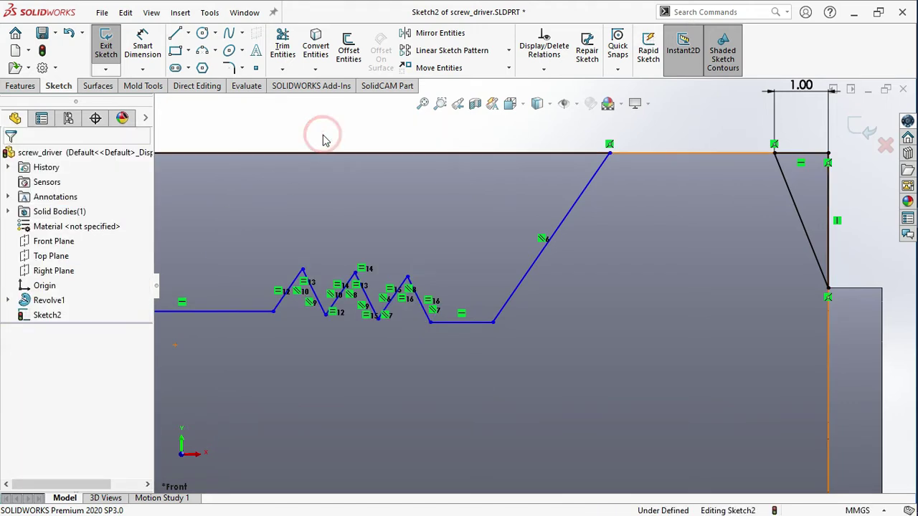
Make the two flat runs beside the teeth Collinear
left_click(225, 316)
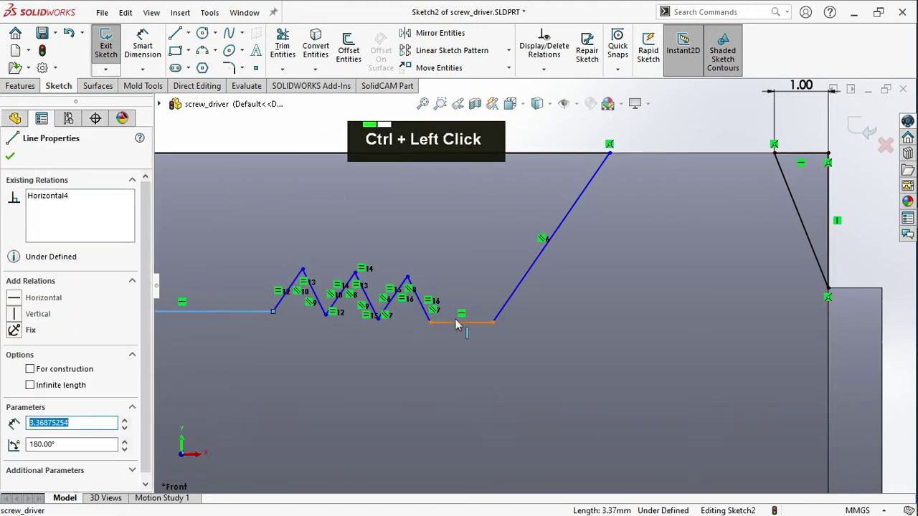
left_click(461, 325)
left_click(331, 322)
left_click(385, 327)
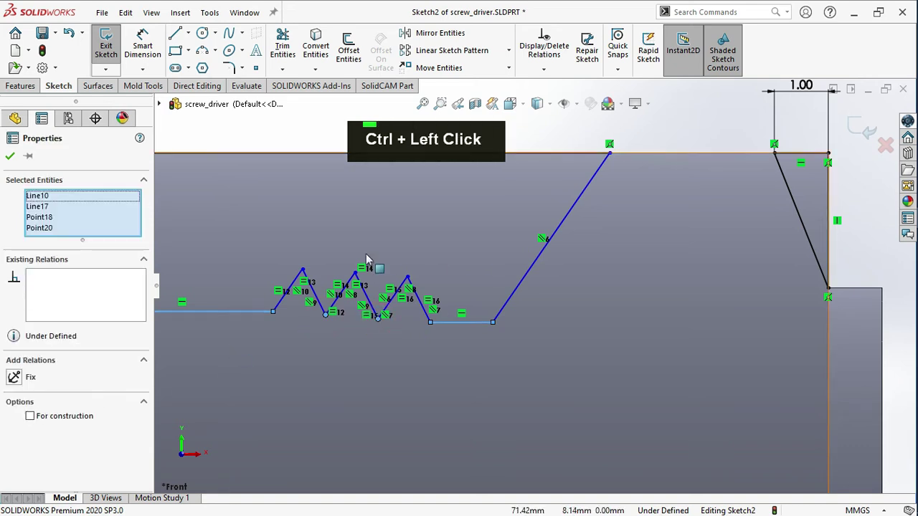
left_click(333, 322)
left_click(386, 324)
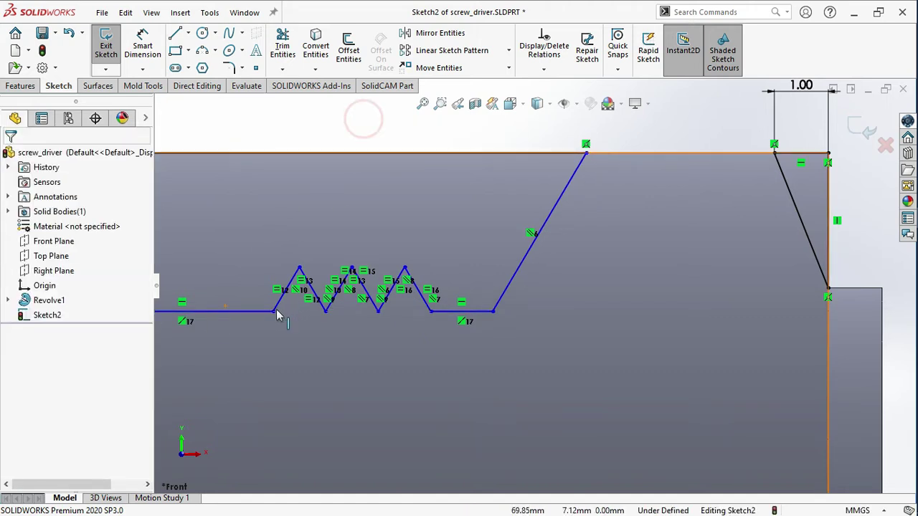
Level the tooth valley and peak points Horizontal and place a dimension on the rising slope
left_click(278, 316)
left_click(329, 318)
left_click(385, 317)
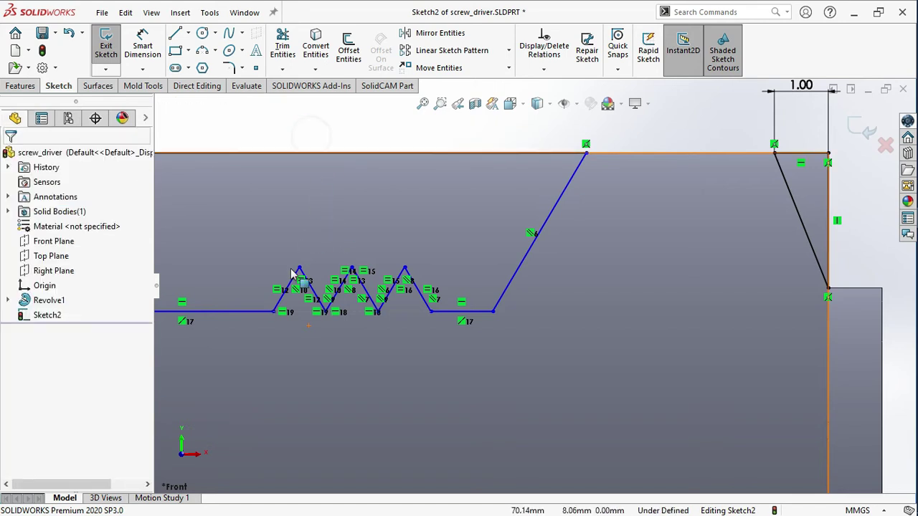
left_click(360, 271)
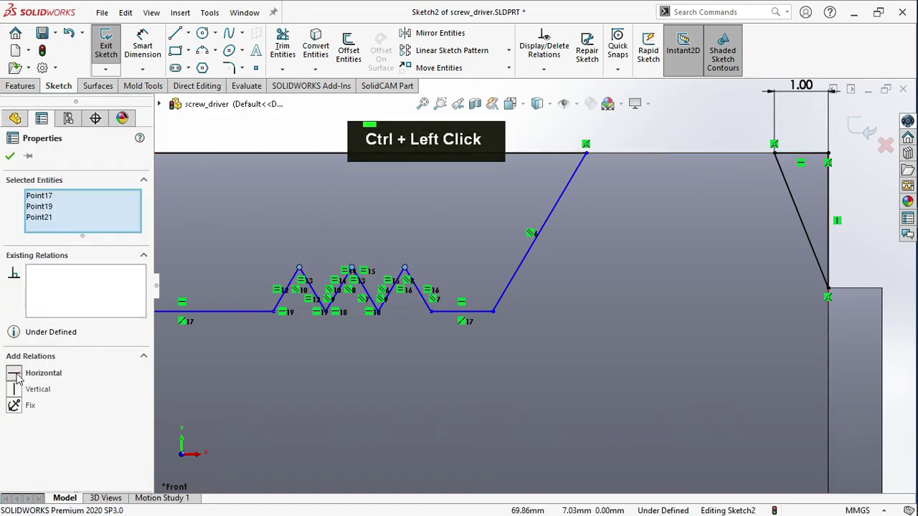
scroll("up", 3)
scroll("down", 3)
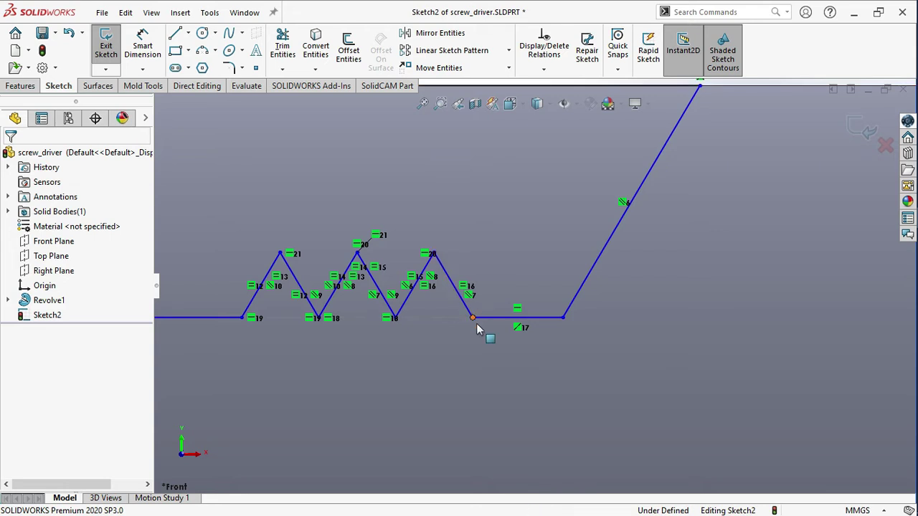
scroll("up", 3)
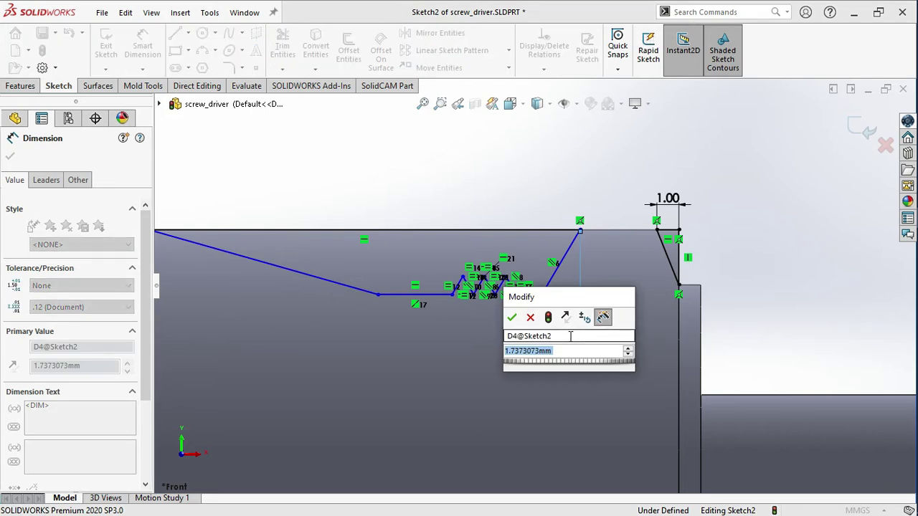
Set the rising slope width to 1.00 and the flat run to 0.50
key("1")
key("Return")
scroll("down", 3)
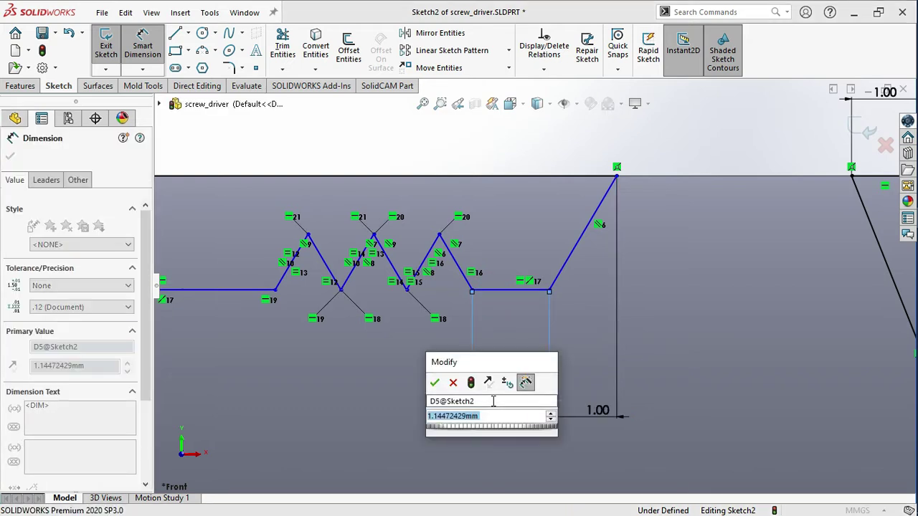
type(".5")
key("Return")
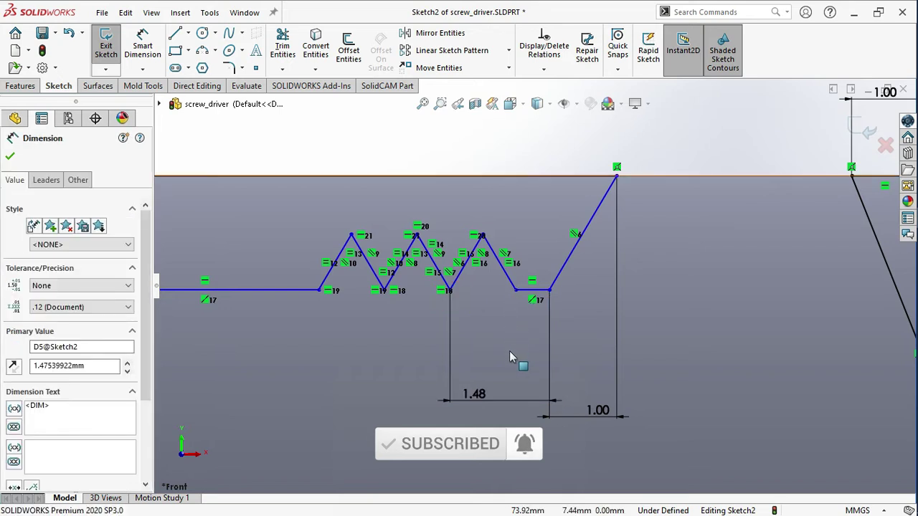
key("Return")
key("Escape")
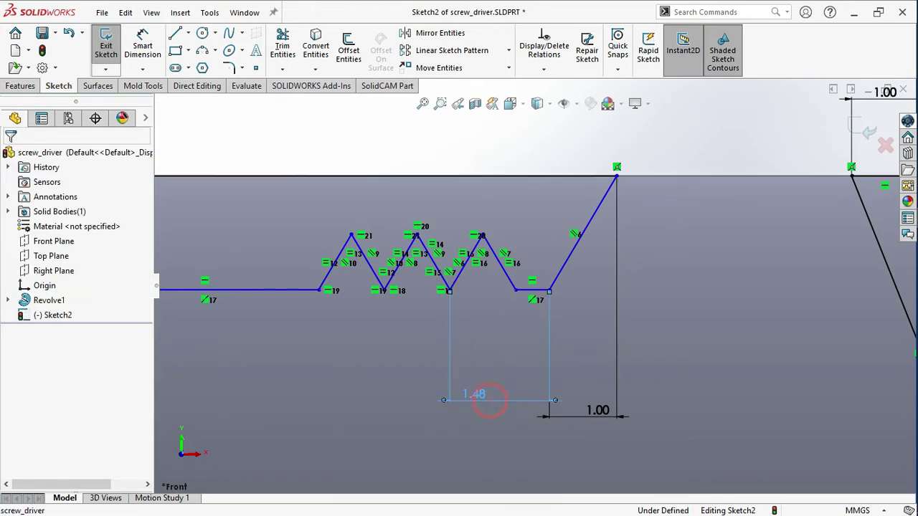
Delete a stray dimension and set the tooth width to 0.50
key("Escape")
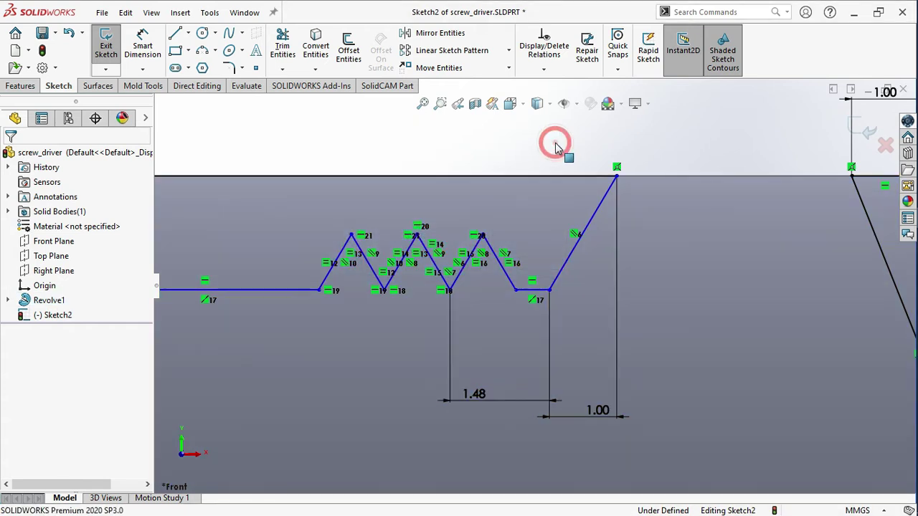
key("Escape")
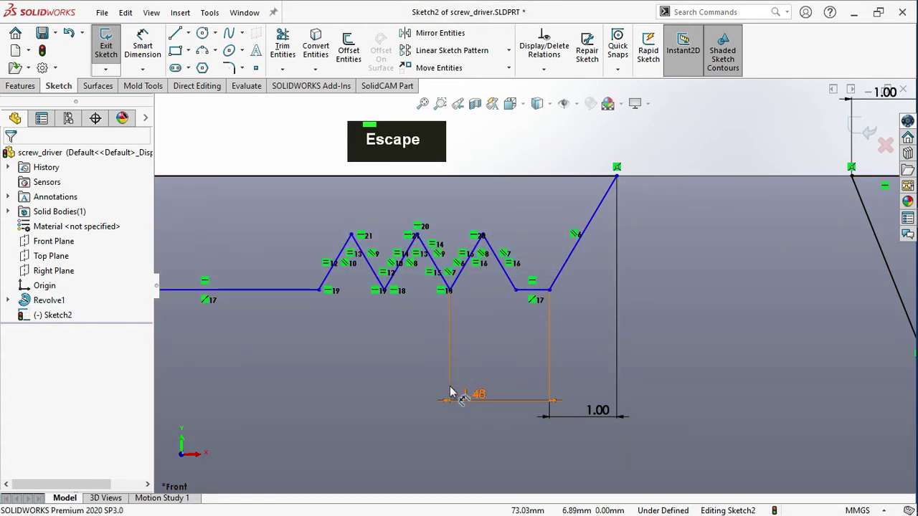
key("Delete")
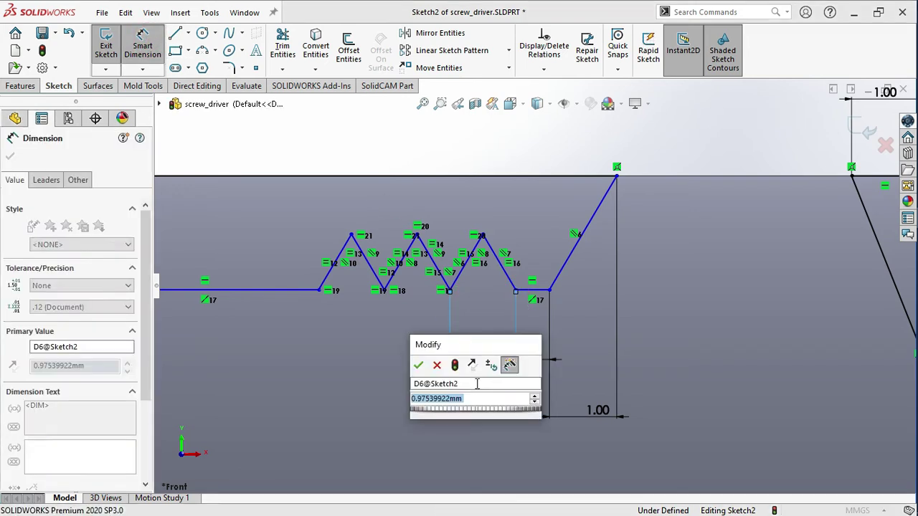
type(".5")
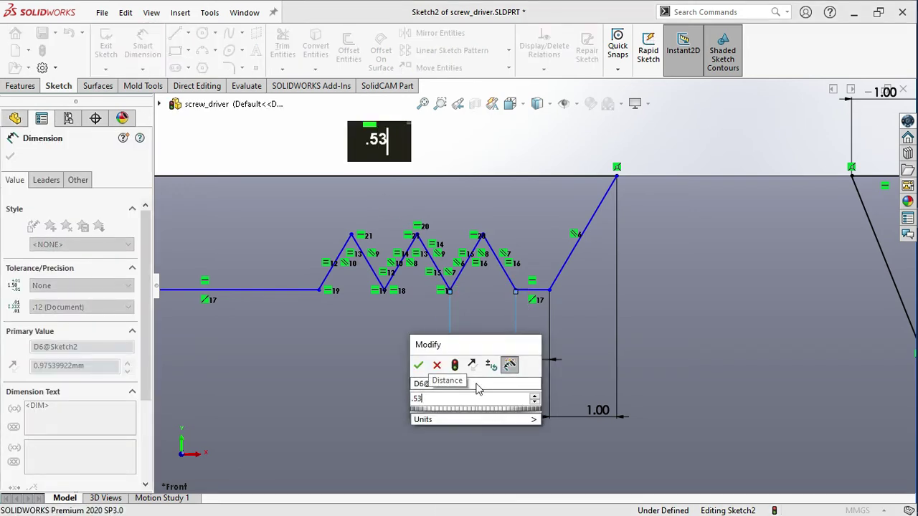
key("Return")
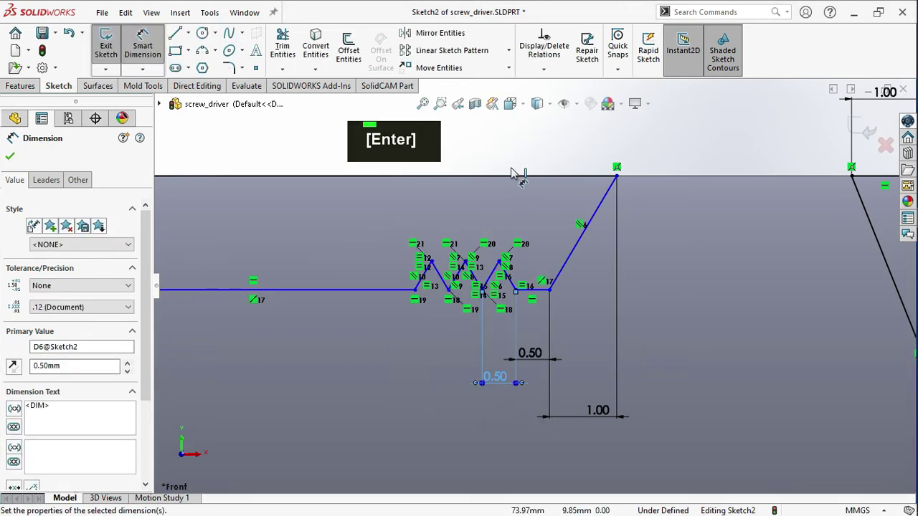
scroll("up", 3)
Dimension the tooth height to 0.50 mm
scroll("down", 3)
scroll("up", 3)
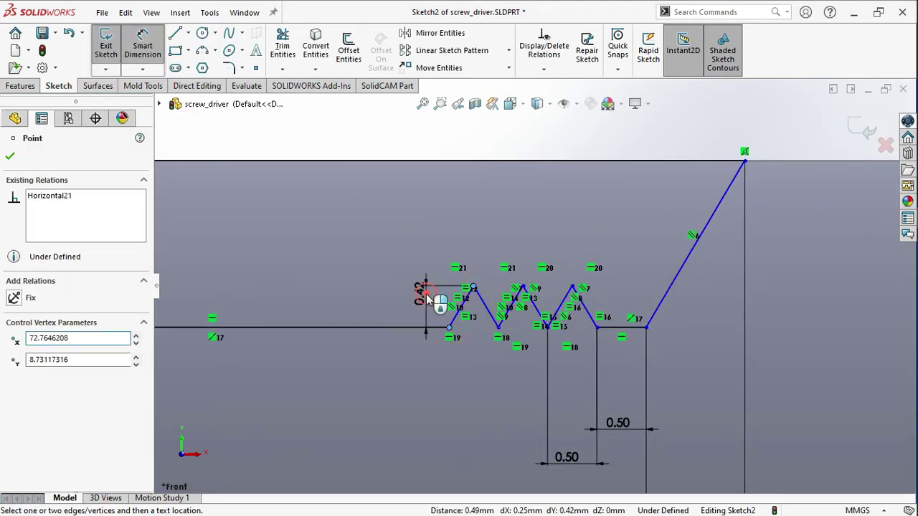
type(".")
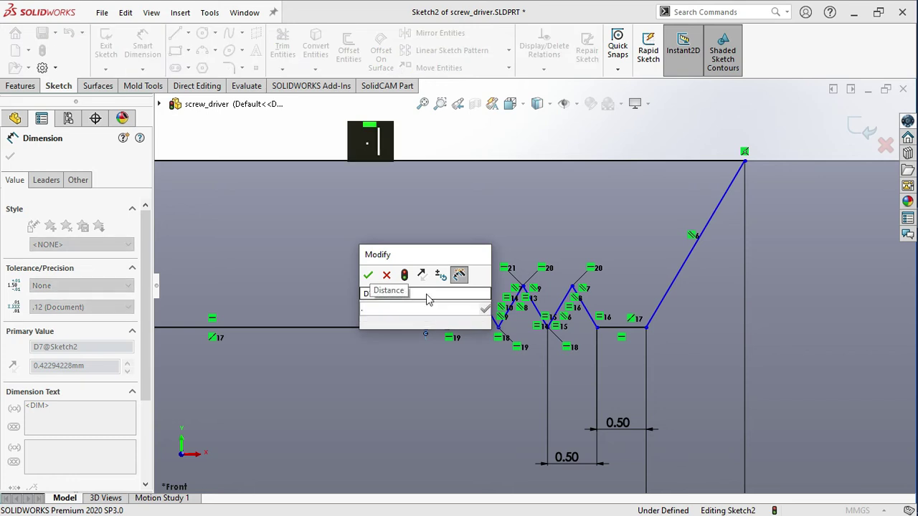
key("Return")
Dimension the groove's overall length 15 mm and the flat run 10 mm
scroll("up", 3)
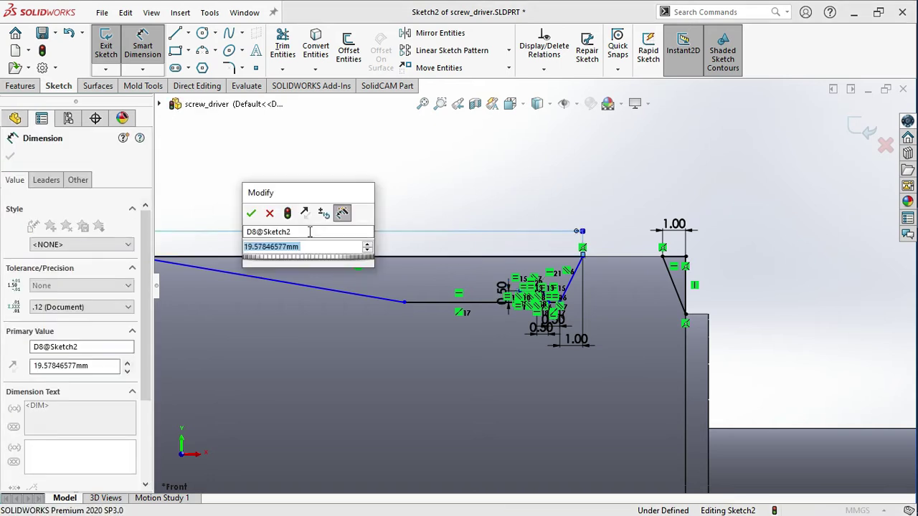
type("15")
key("Return")
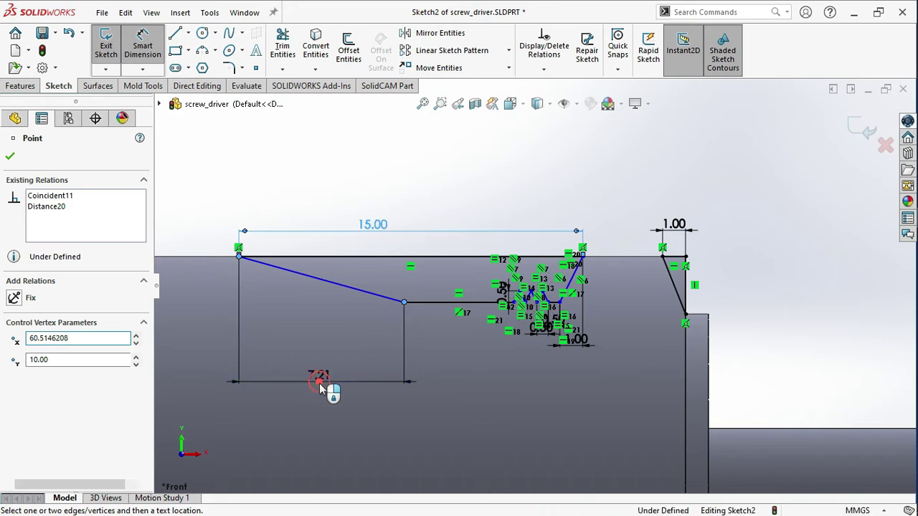
key("Return")
type("10")
key("Return")
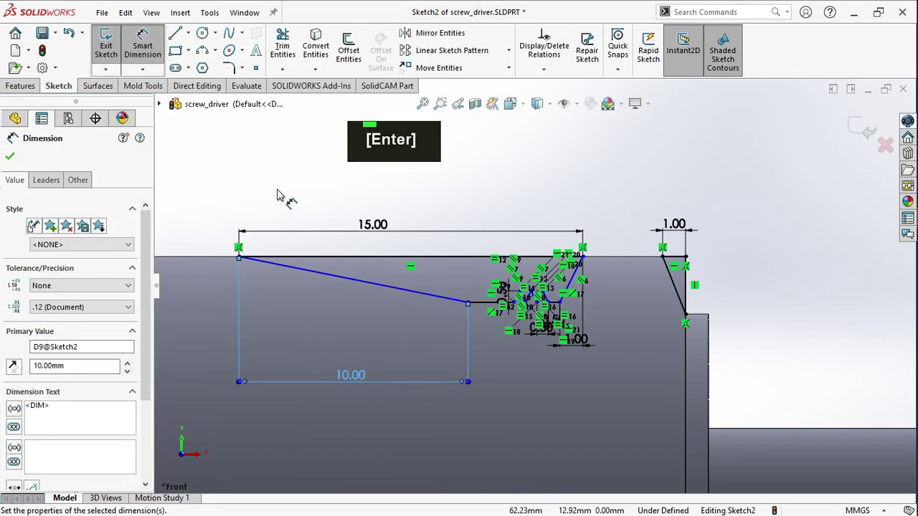
key("Return")
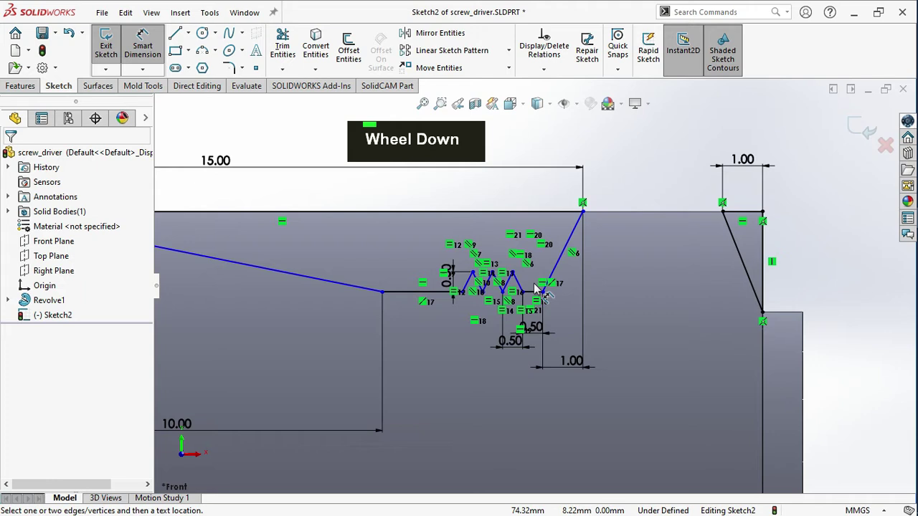
Set a 4 mm offset from the chamfer corner so the groove sketch is fully defined
scroll("up", 3)
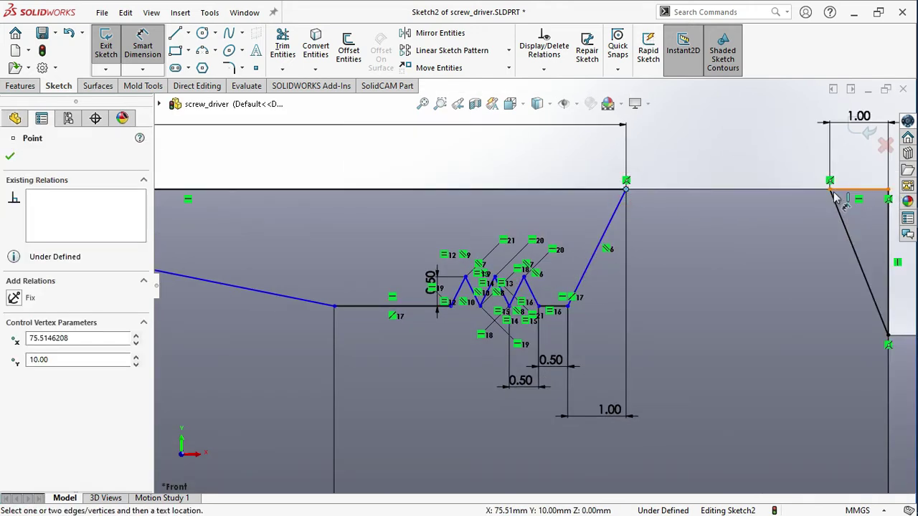
key("4")
key("Return")
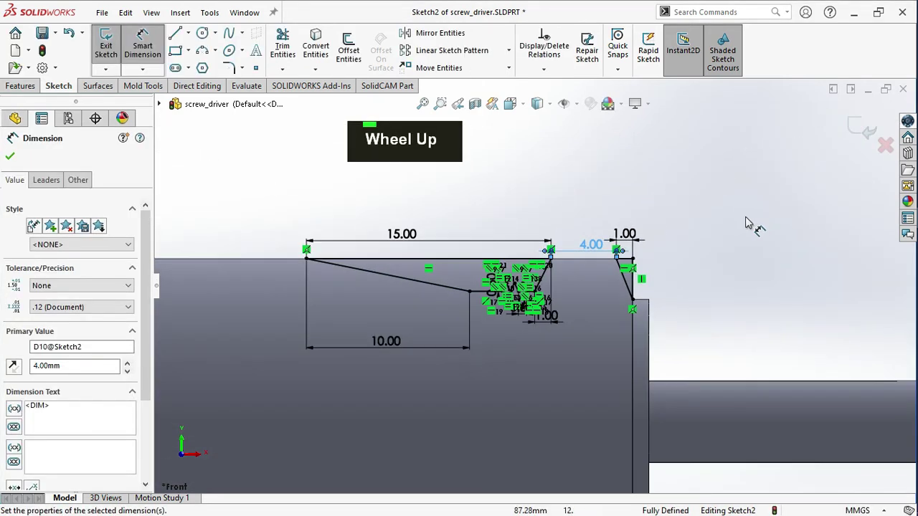
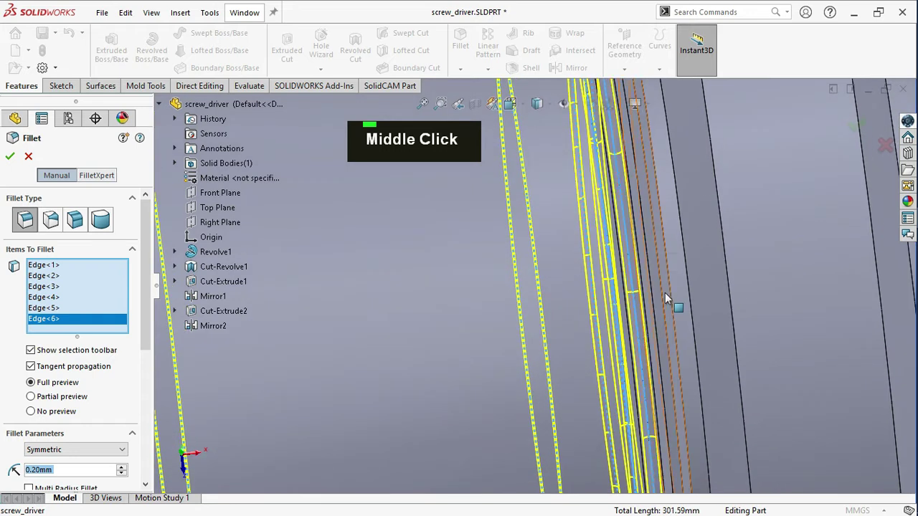
Zoom and pan around the collar to pick the remaining groove edges for the 0.20 mm Fillet1
scroll("up", 3)
scroll("down", 3)
scroll("up", 3)
scroll("down", 3)
scroll("down", 3)
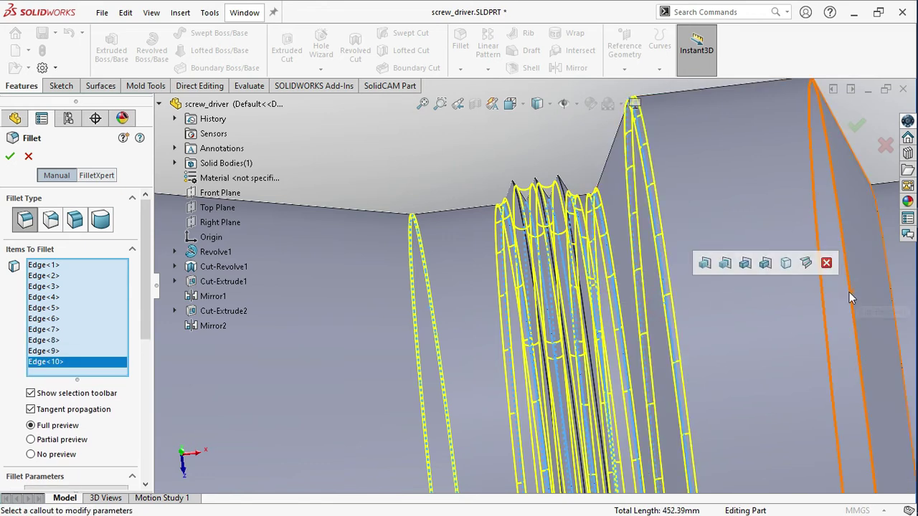
scroll("up", 3)
scroll("up", 3)
scroll("down", 3)
middle_click(514, 296)
scroll("down", 3)
scroll("up", 3)
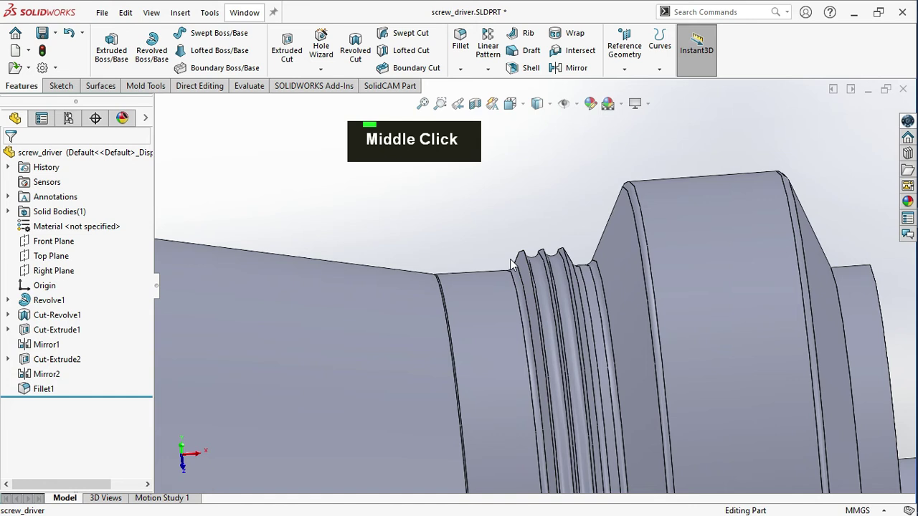
scroll("up", 3)
middle_click(474, 215)
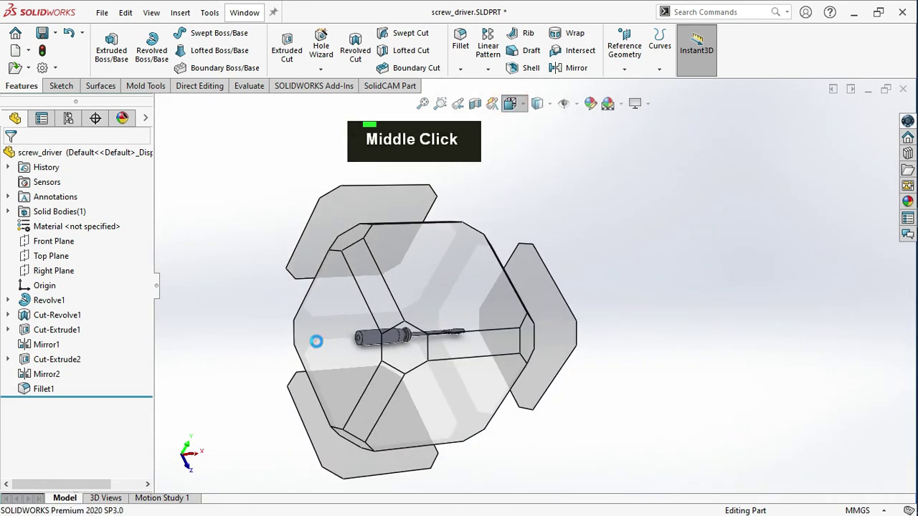
Start a sketch on the handle's end face and draw a ~4.28 mm circle on its top edge
right_click(492, 307)
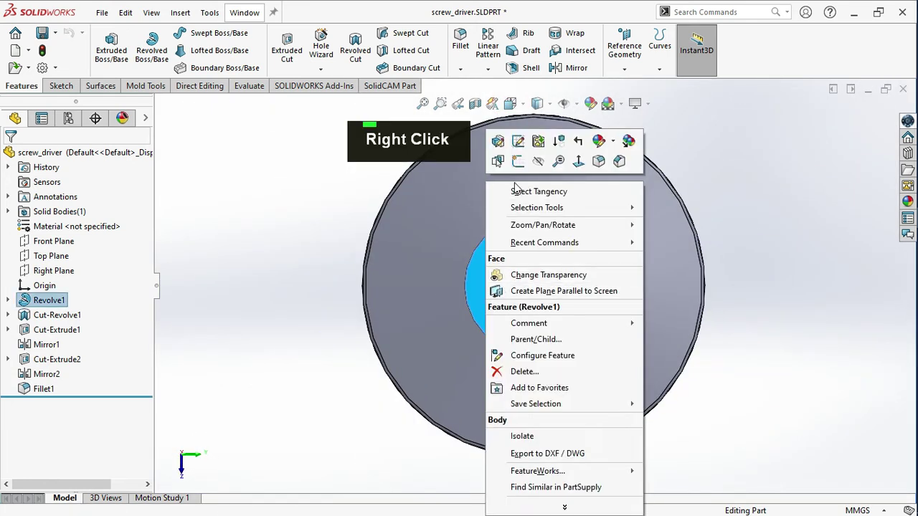
scroll("up", 3)
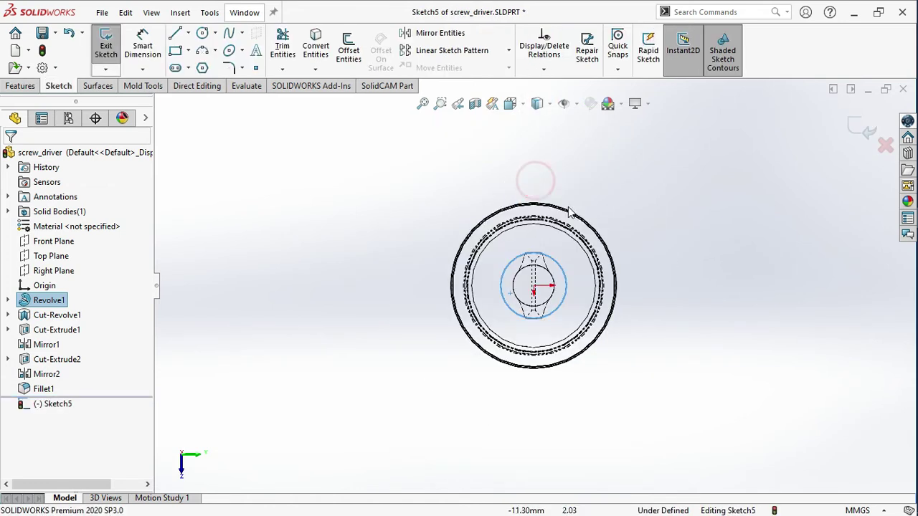
scroll("down", 3)
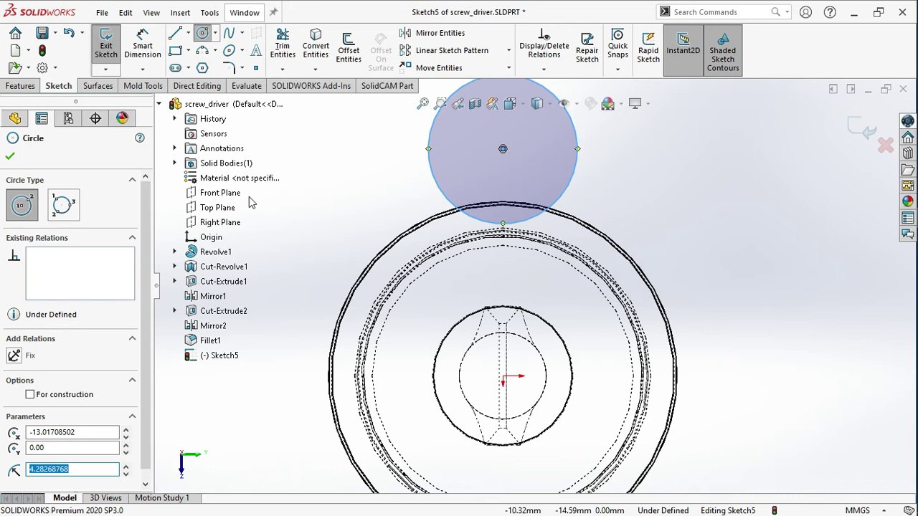
Dimension the end-face circle to a 10 mm diameter
key("Escape")
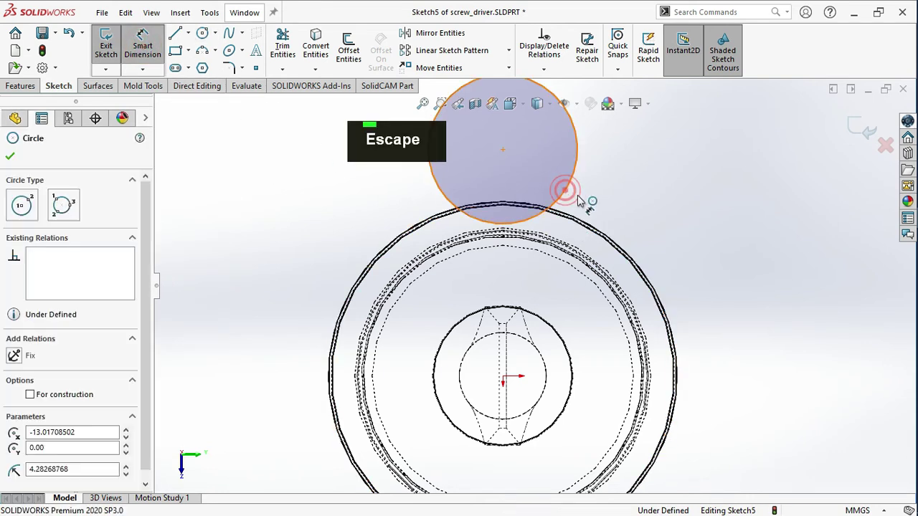
type("1")
key("Return")
Set the circle centre 13.5 mm from the origin and make it level with the origin
scroll("down", 3)
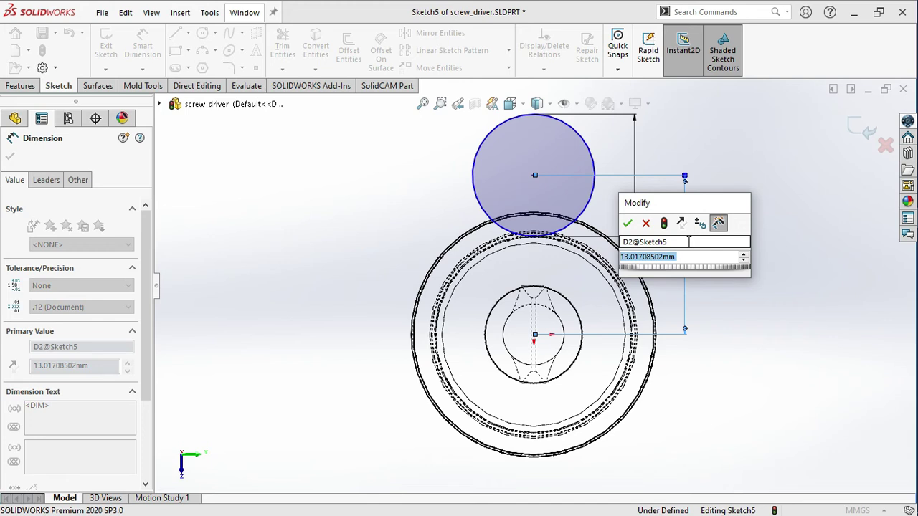
type("13.")
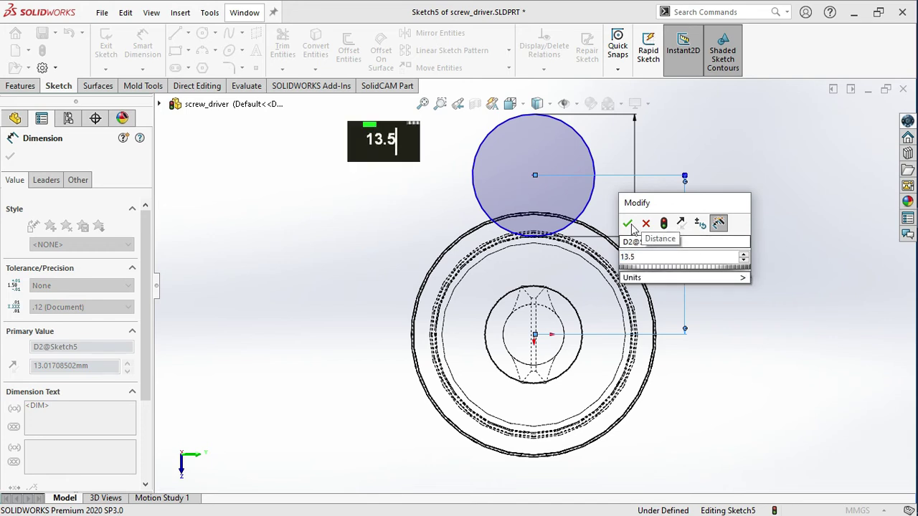
type("5")
key("Escape")
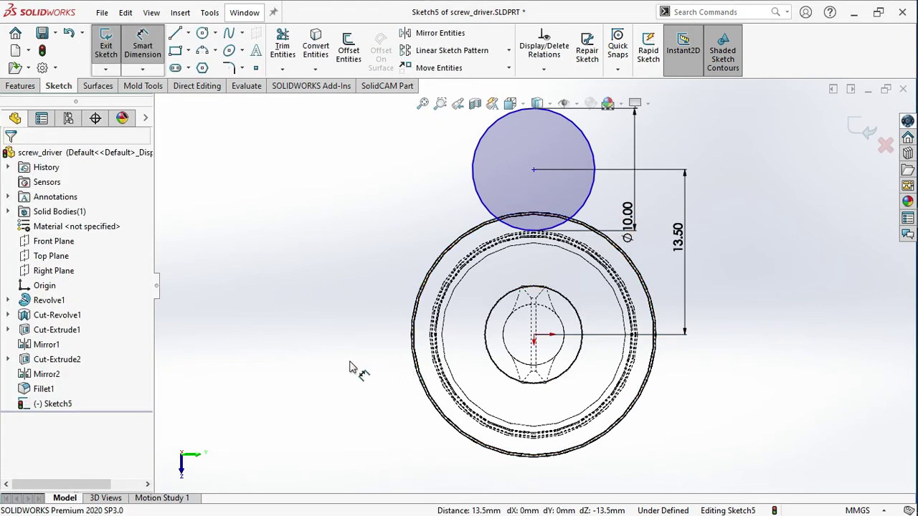
key("Escape")
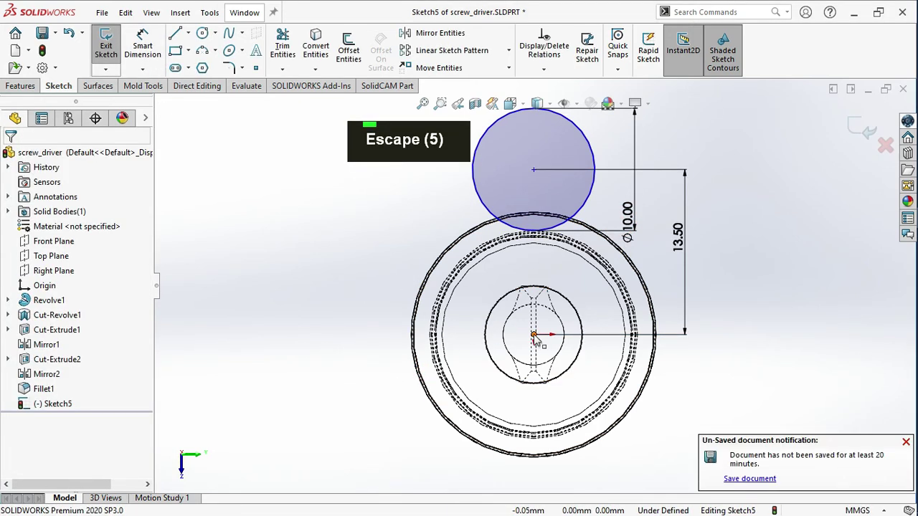
left_click(539, 172)
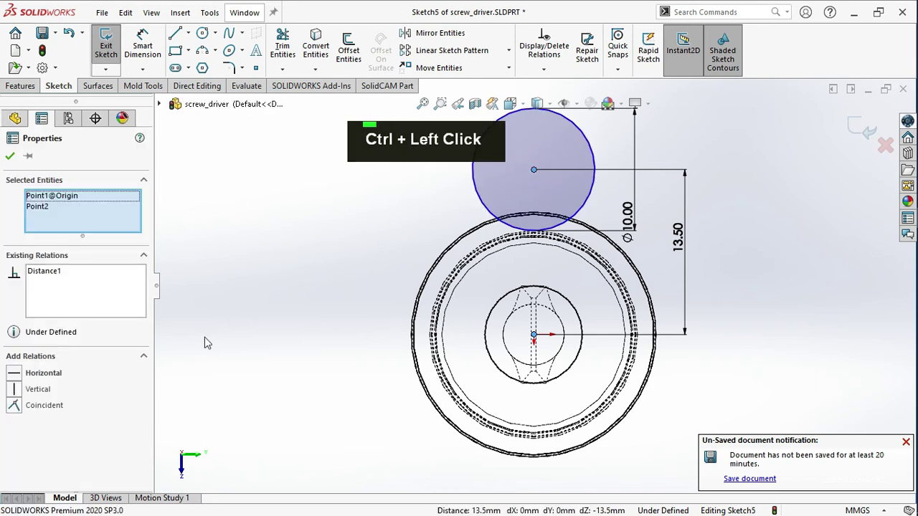
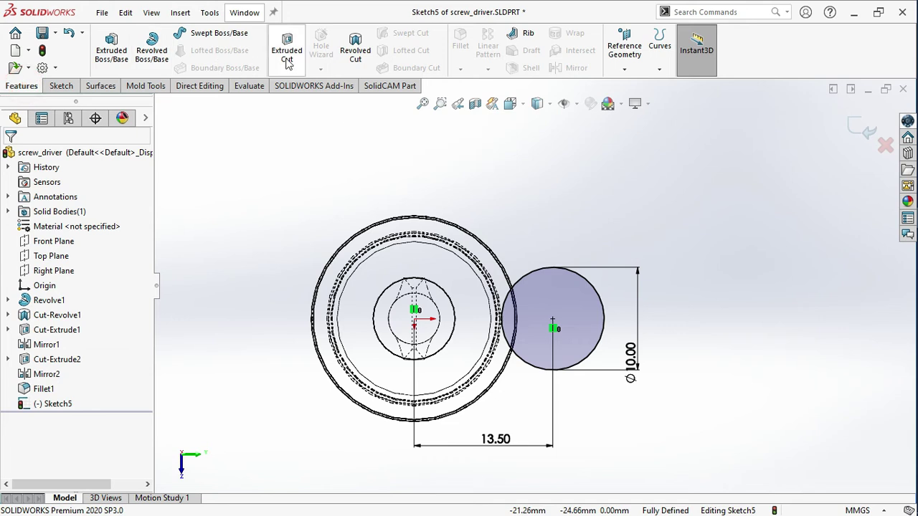
Extruded Cut the circle along the handle and Circular Pattern it into six evenly spaced flutes
scroll("up", 3)
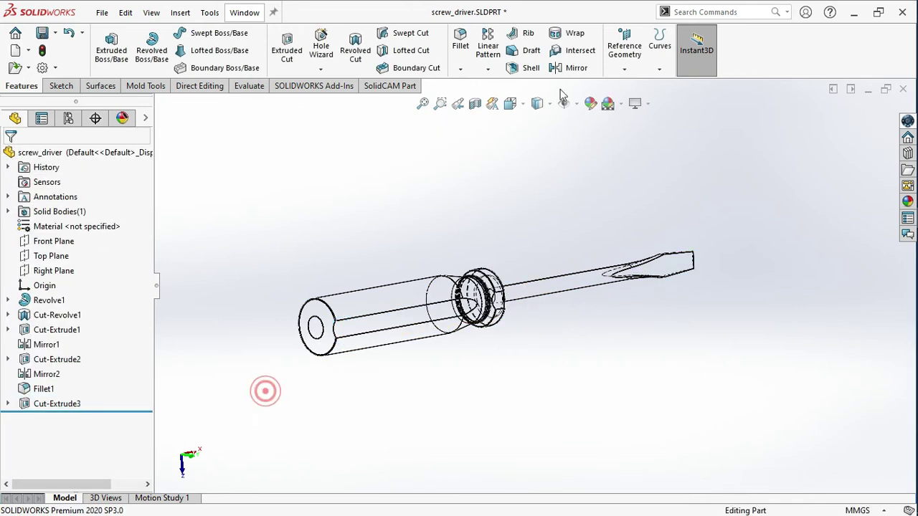
scroll("up", 3)
scroll("down", 3)
middle_click(420, 350)
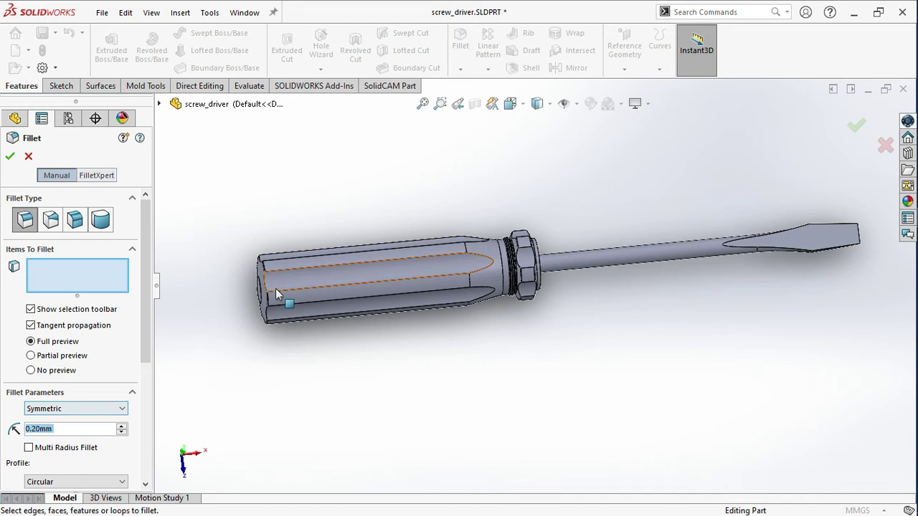
Collect the first flute faces into the 0.20 mm fillet while rotating the handle
scroll("down", 3)
middle_click(257, 249)
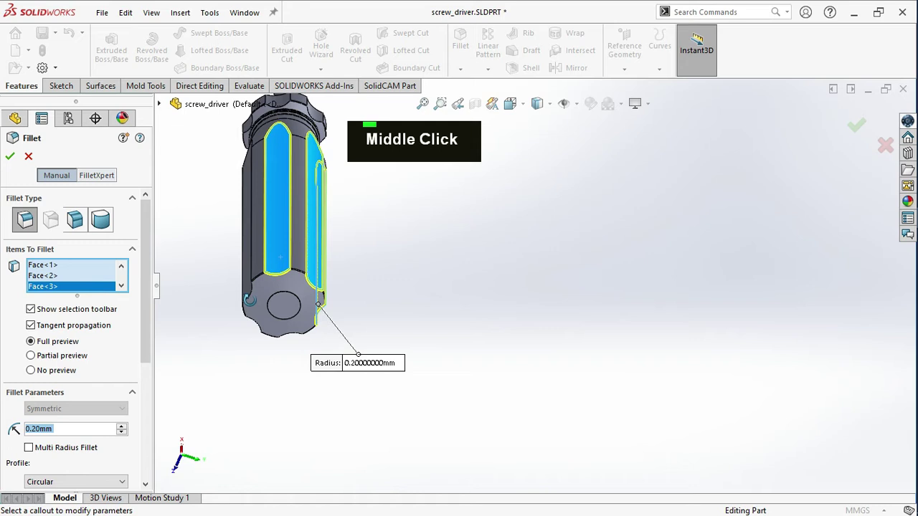
scroll("up", 3)
scroll("down", 3)
scroll("up", 3)
scroll("down", 3)
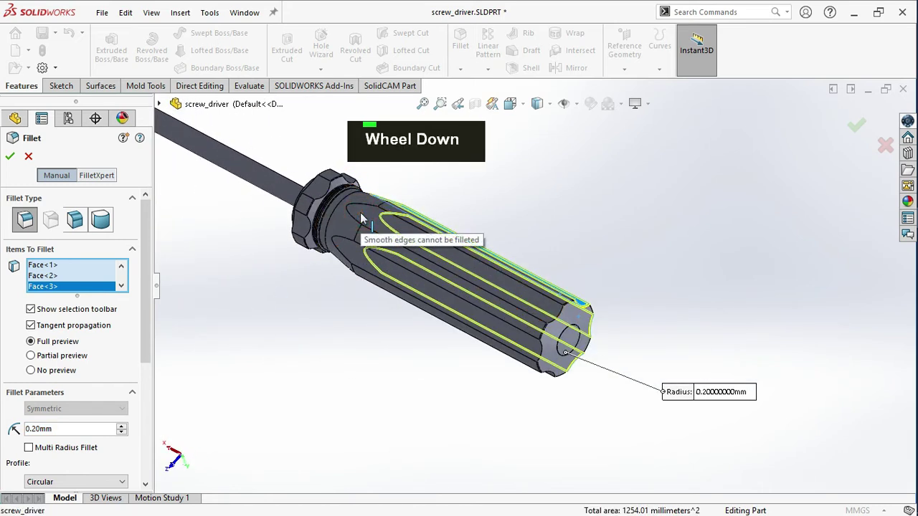
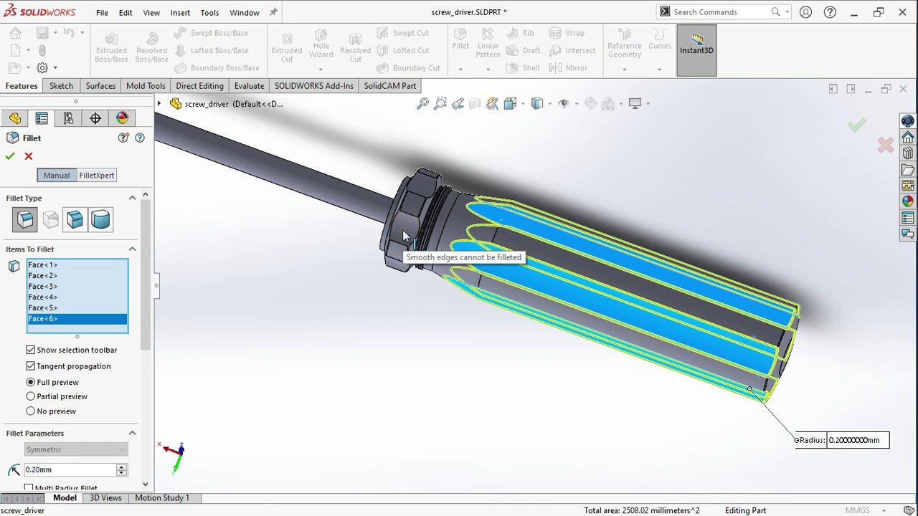
Add the remaining flute and collar faces, seven in total, to the 0.20 mm fillet
middle_click(367, 403)
scroll("up", 3)
scroll("down", 3)
scroll("up", 3)
scroll("down", 3)
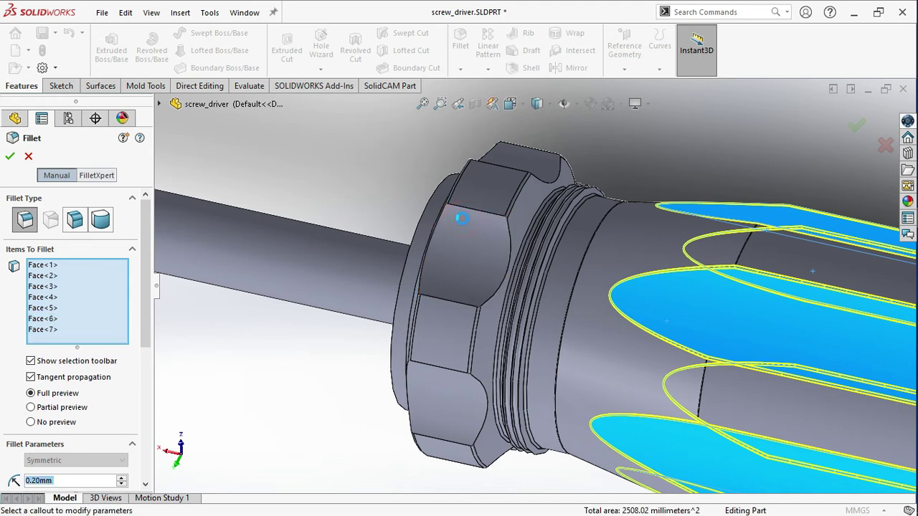
middle_click(401, 168)
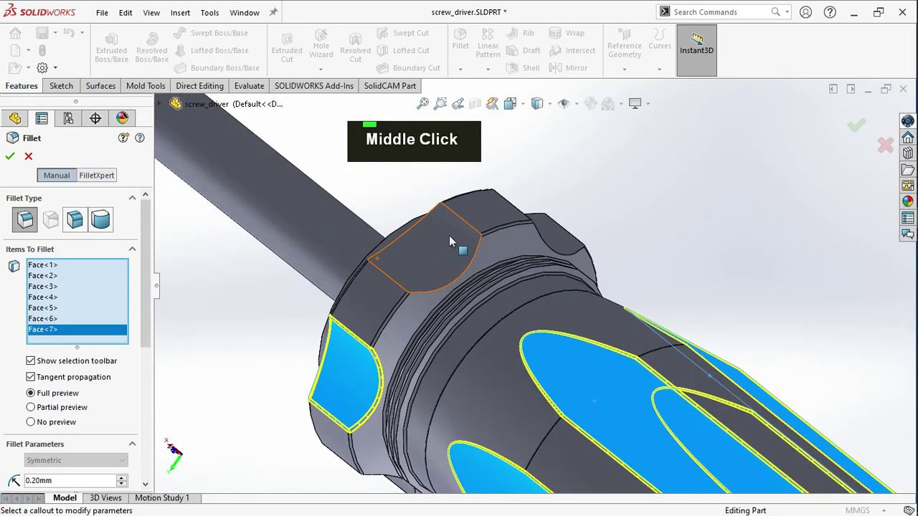
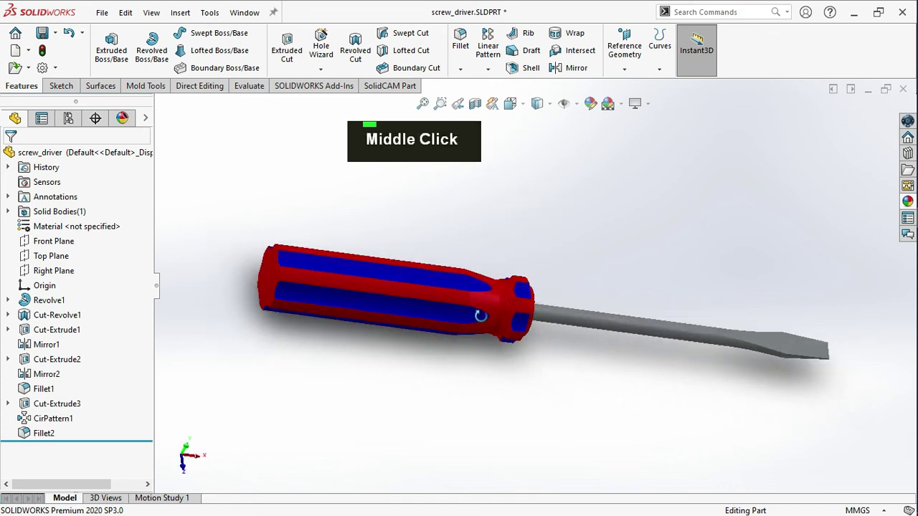
scroll("down", 3)
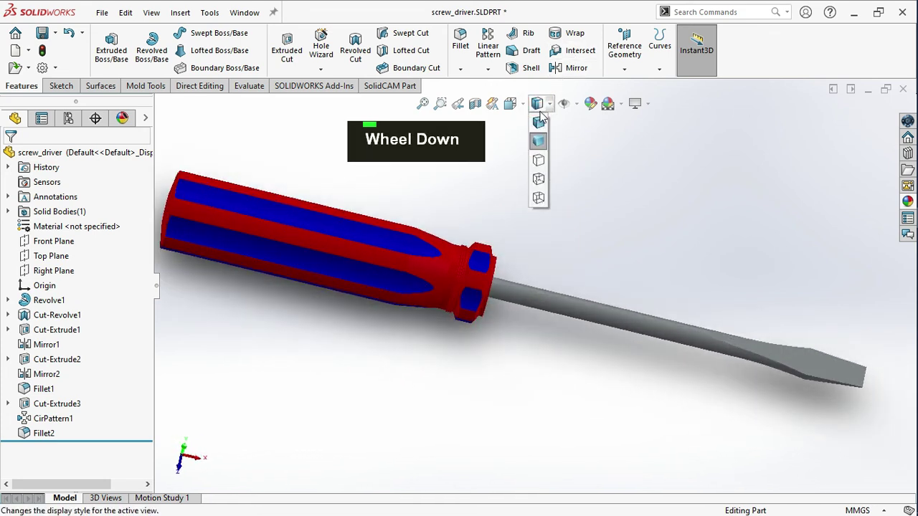
scroll("up", 3)
scroll("down", 3)
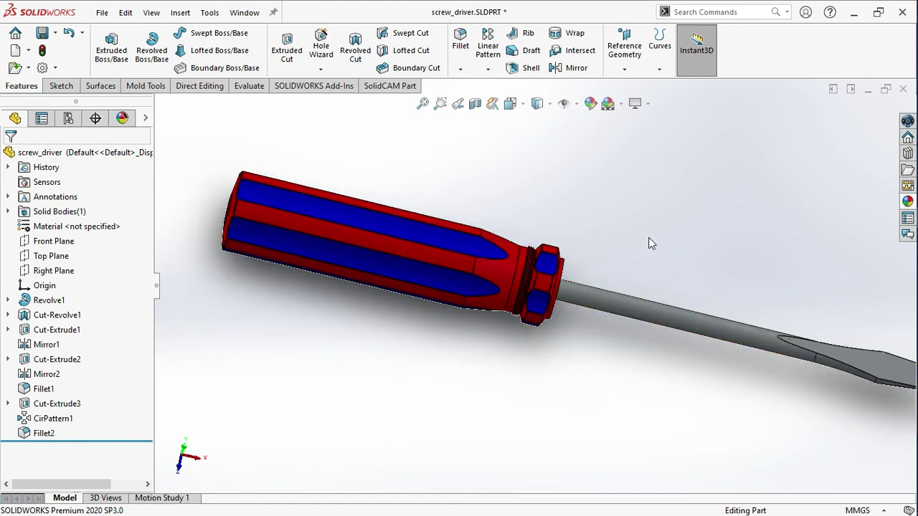